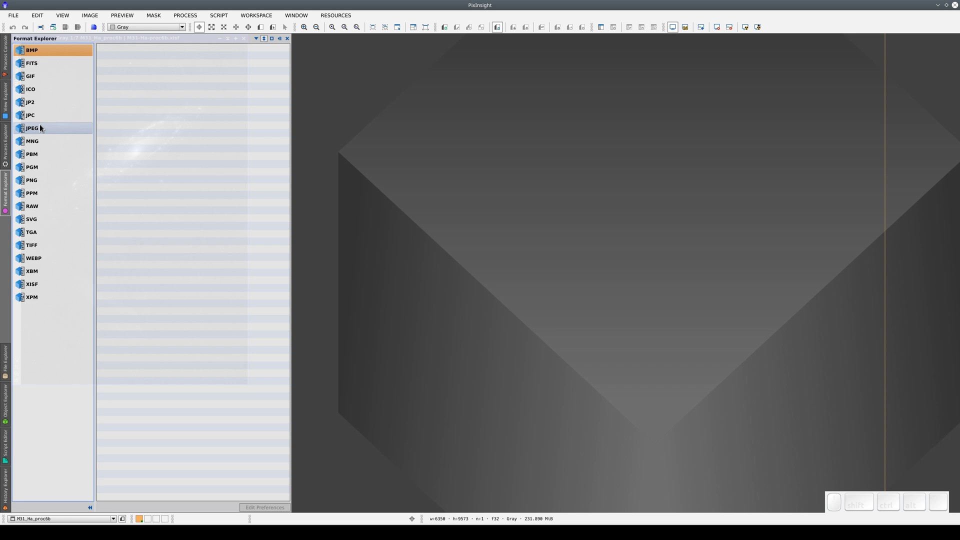
# Show the JPC then JPEG format properties and bring up the JPEG preferences (quality 80)
pyautogui.click(43, 122)
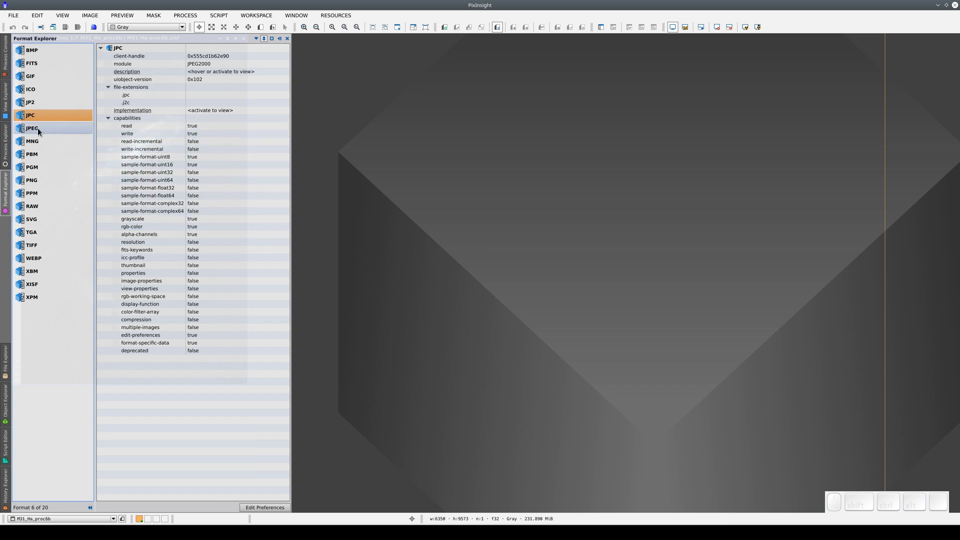
pyautogui.click(41, 132)
pyautogui.middleClick(42, 133)
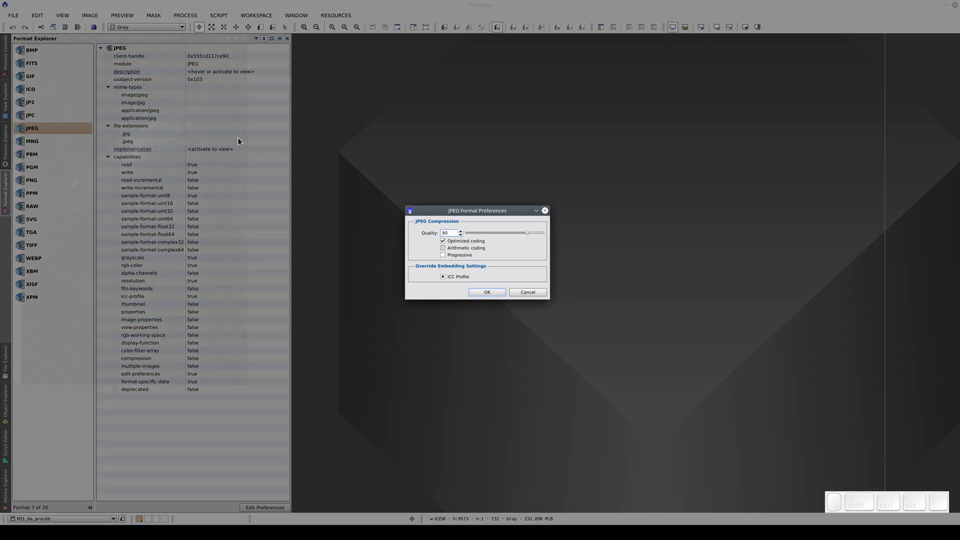
pyautogui.moveTo(447, 213); pyautogui.dragTo(435, 222)
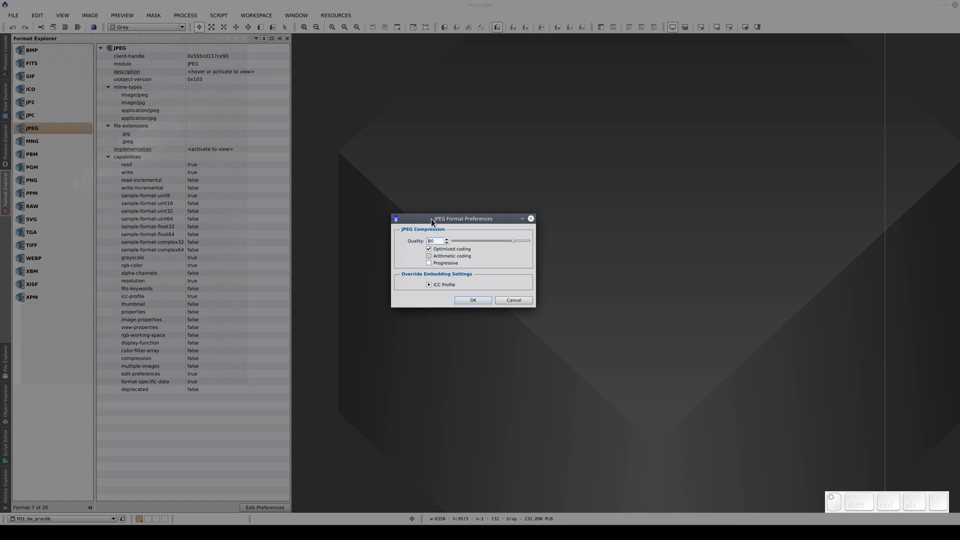
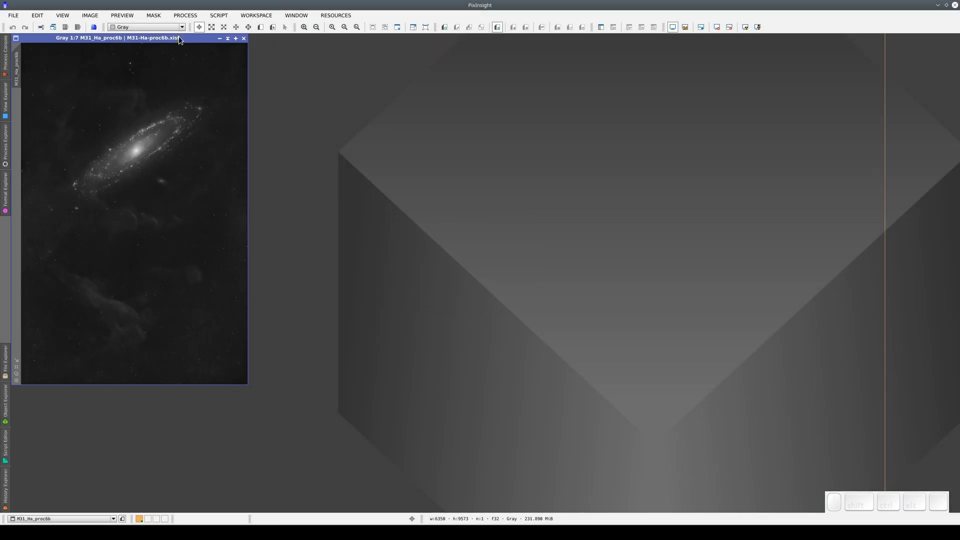
# Start saving the M31 Ha image as a JPEG file, accepting the loss of keywords and properties
pyautogui.click(184, 38)
pyautogui.moveTo(184, 38); pyautogui.dragTo(242, 64)
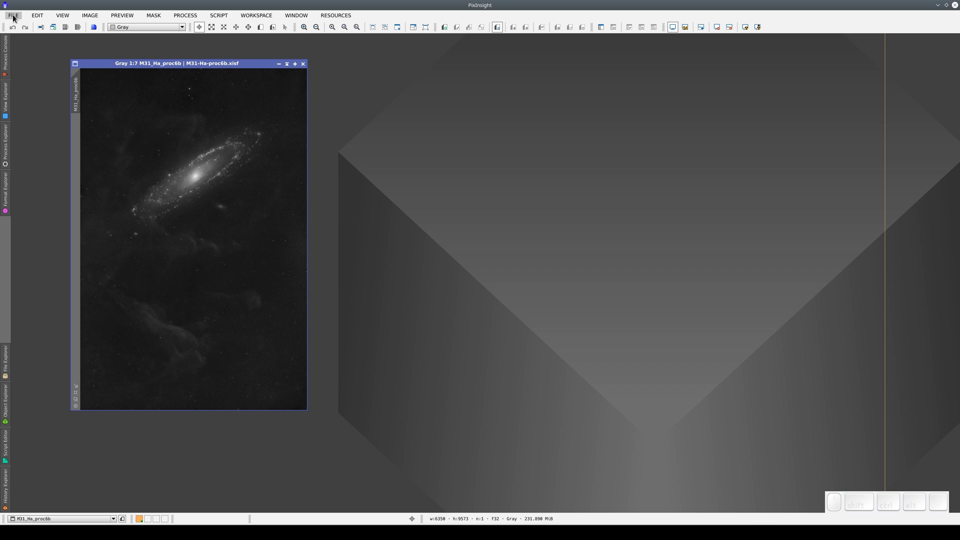
pyautogui.scroll(3)
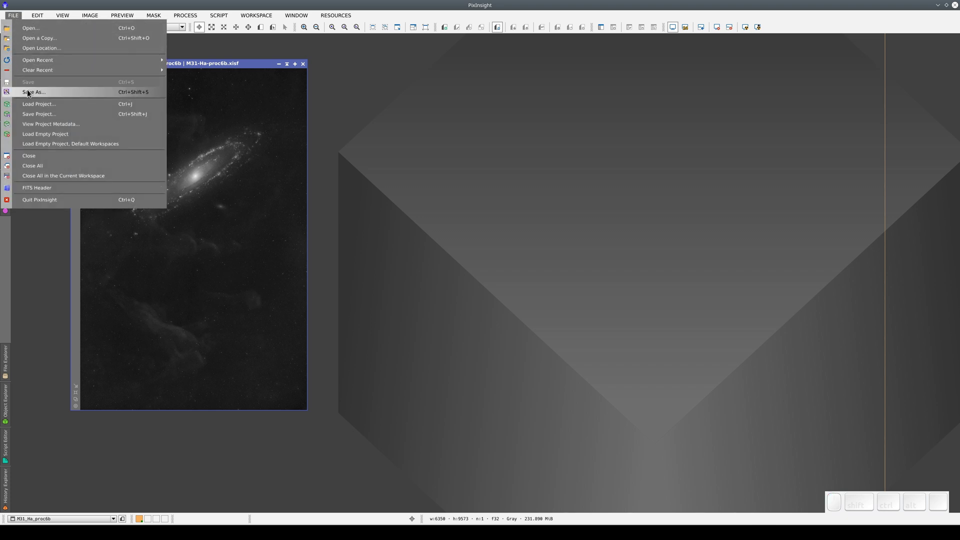
pyautogui.click(148, 97)
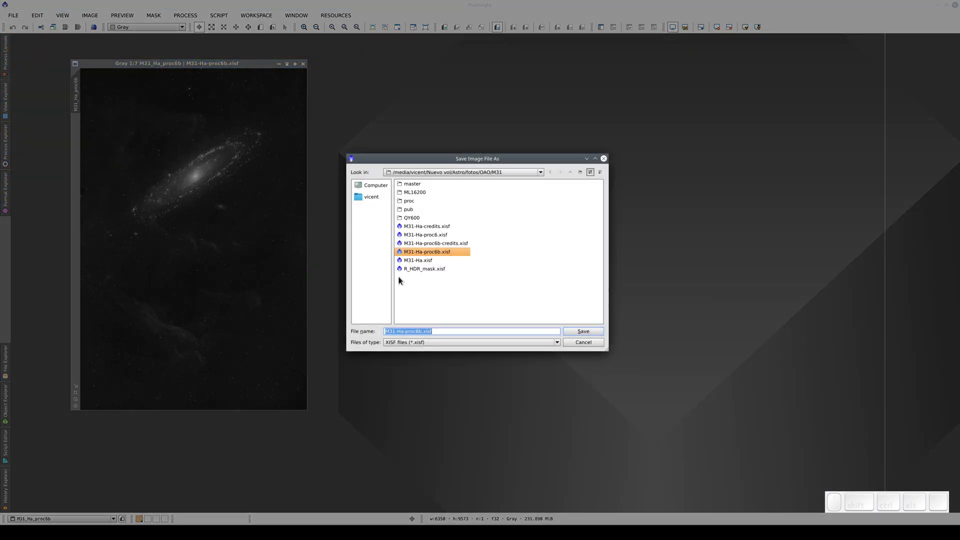
pyautogui.click(436, 345)
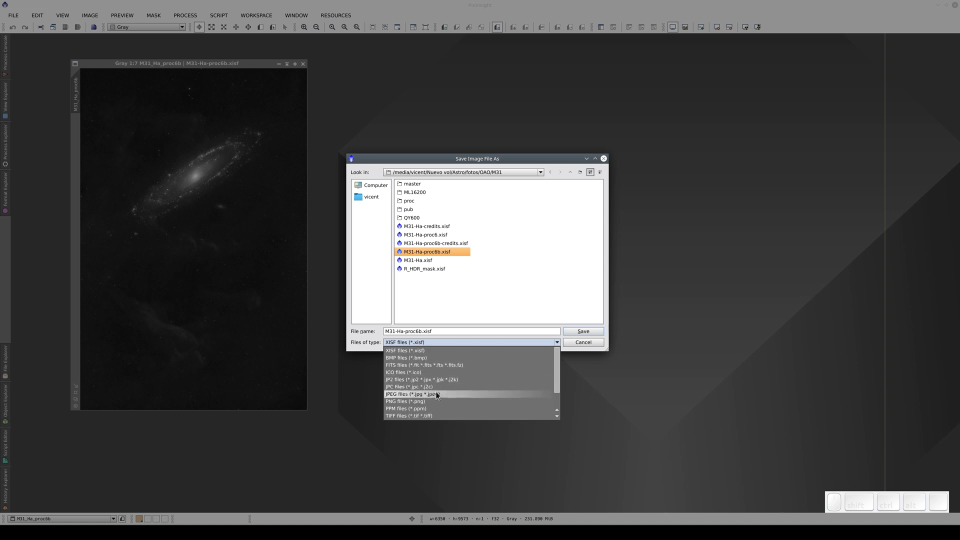
pyautogui.click(439, 395)
pyautogui.click(606, 334)
pyautogui.click(524, 288)
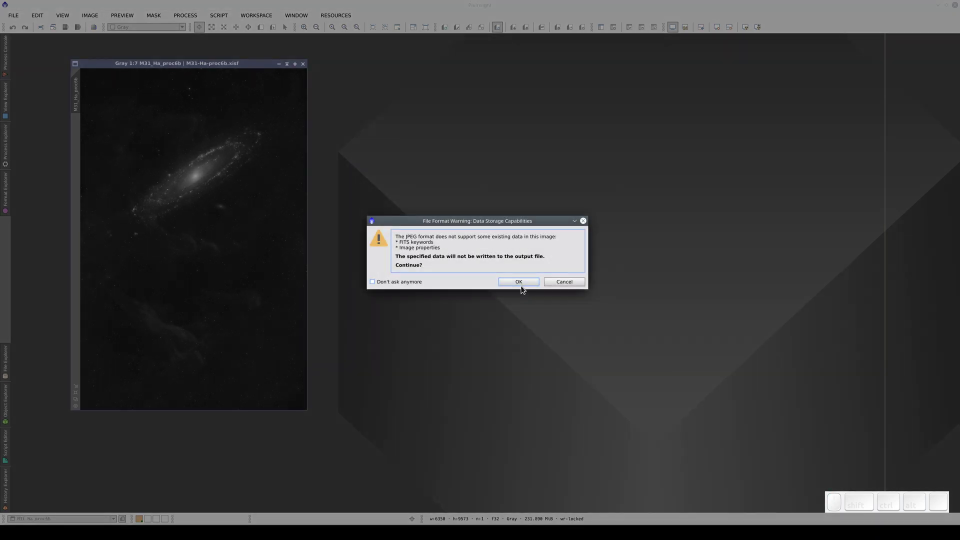
pyautogui.click(524, 288)
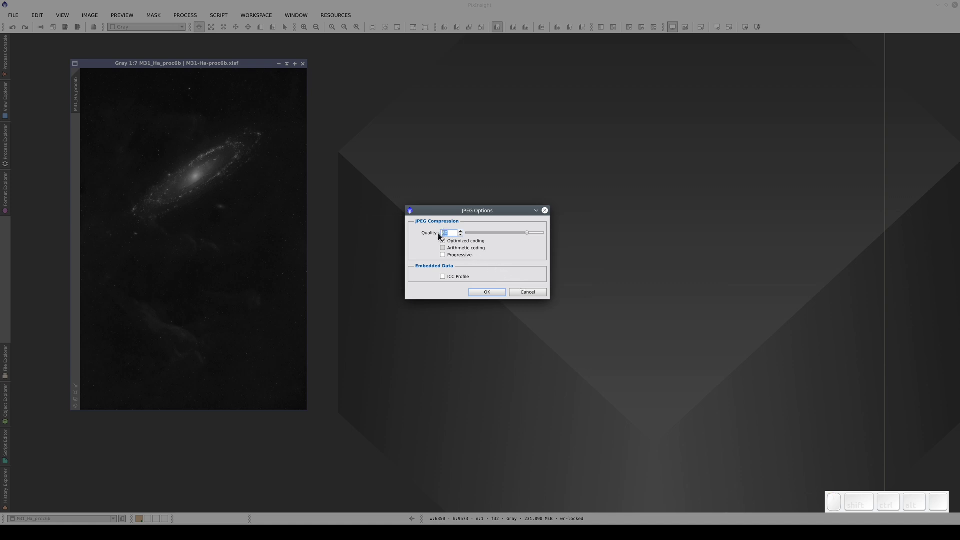
# Enter JPEG quality 100 for the export, then return to the JPEG format preferences
pyautogui.press('KP_1')
pyautogui.press('KP_0')
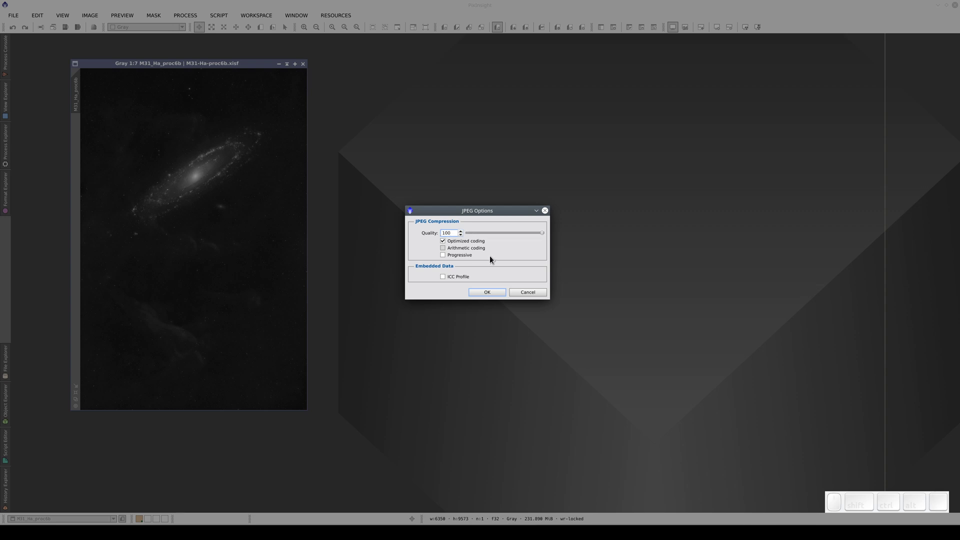
pyautogui.scroll(3)
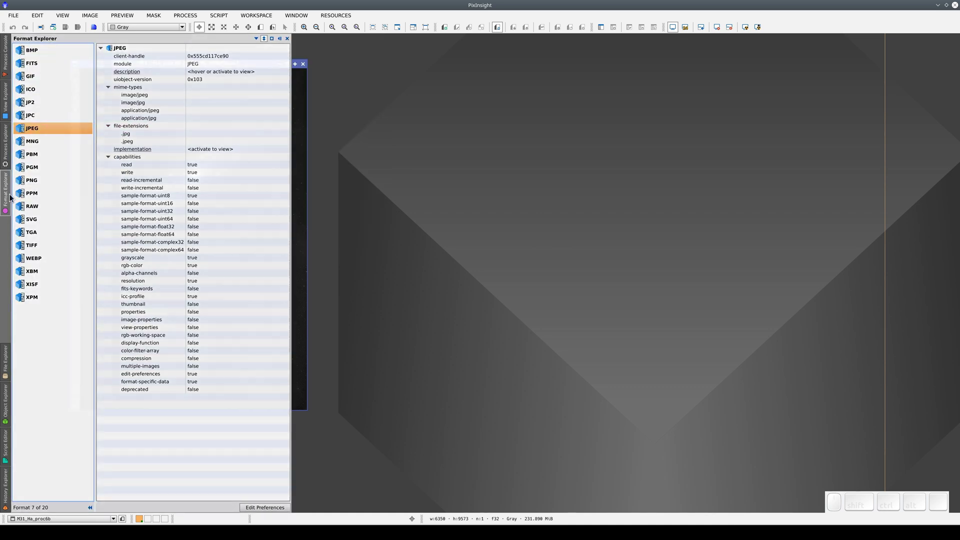
pyautogui.middleClick(38, 132)
pyautogui.scroll(3)
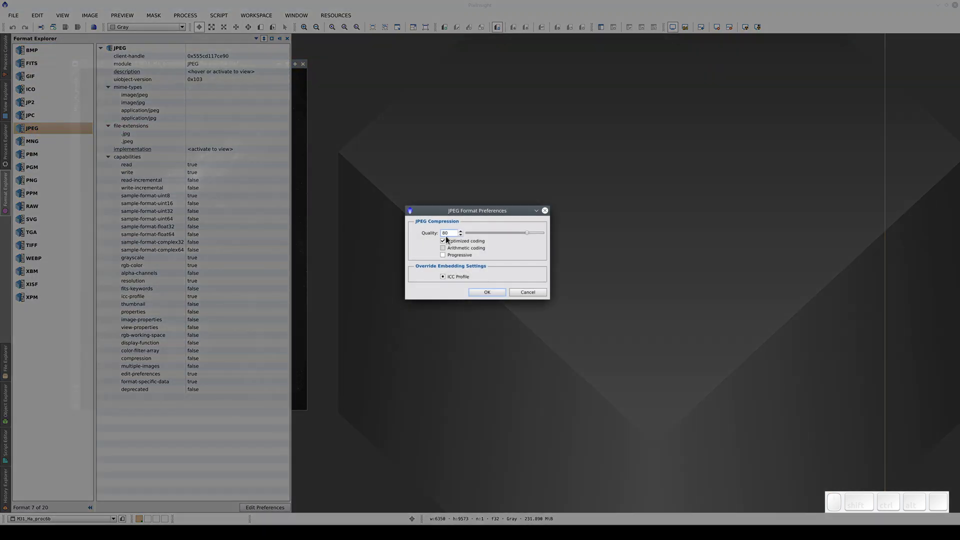
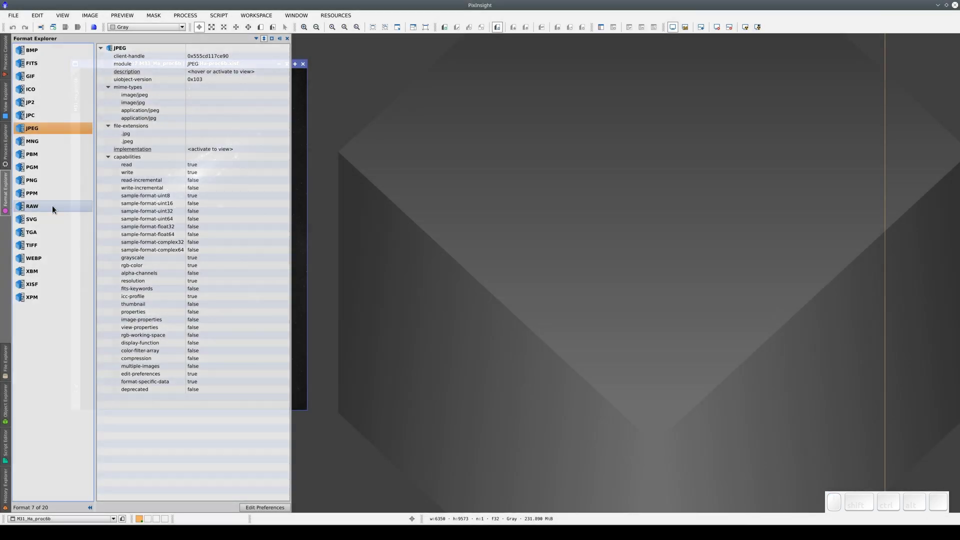
# Review the RAW format preferences and auto-stretch the opened P1190485 raw photo
pyautogui.click(56, 210)
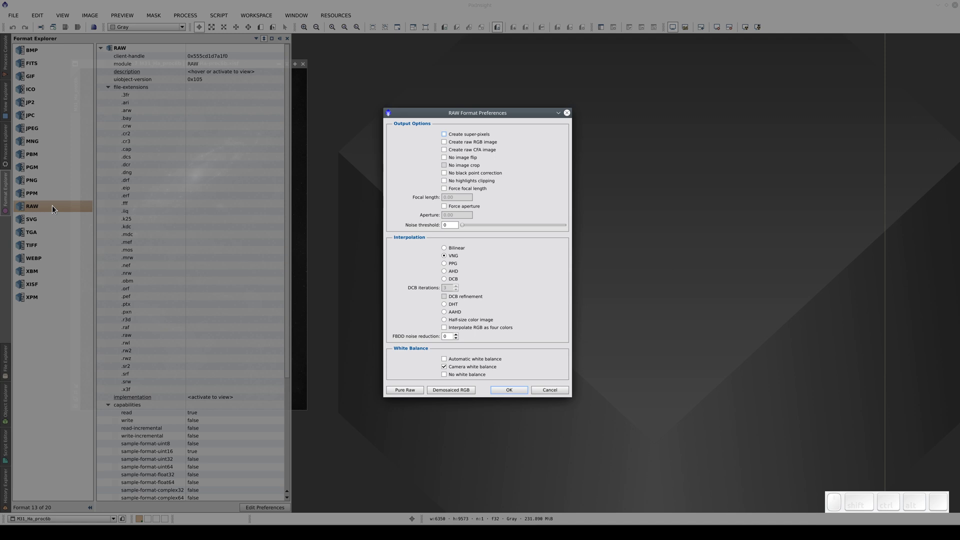
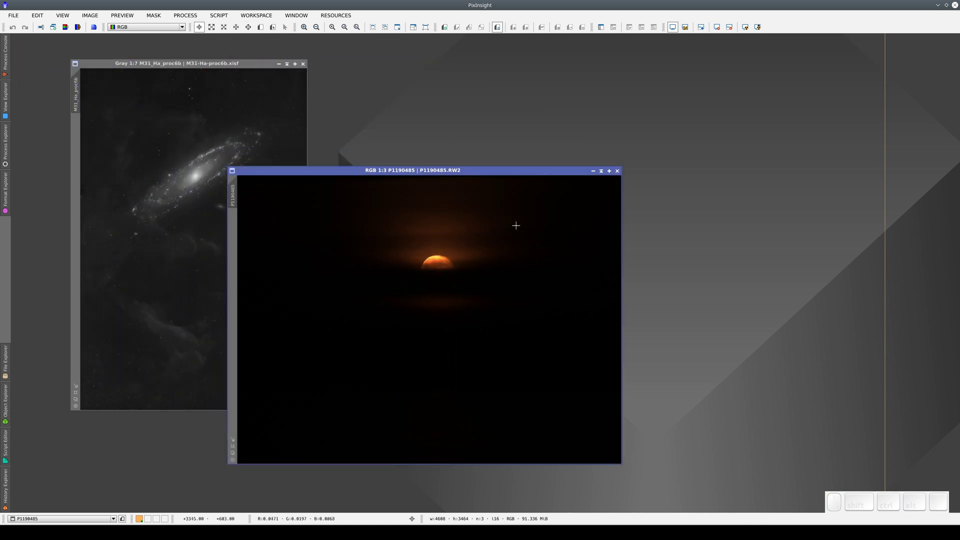
pyautogui.press('ctrl+a')
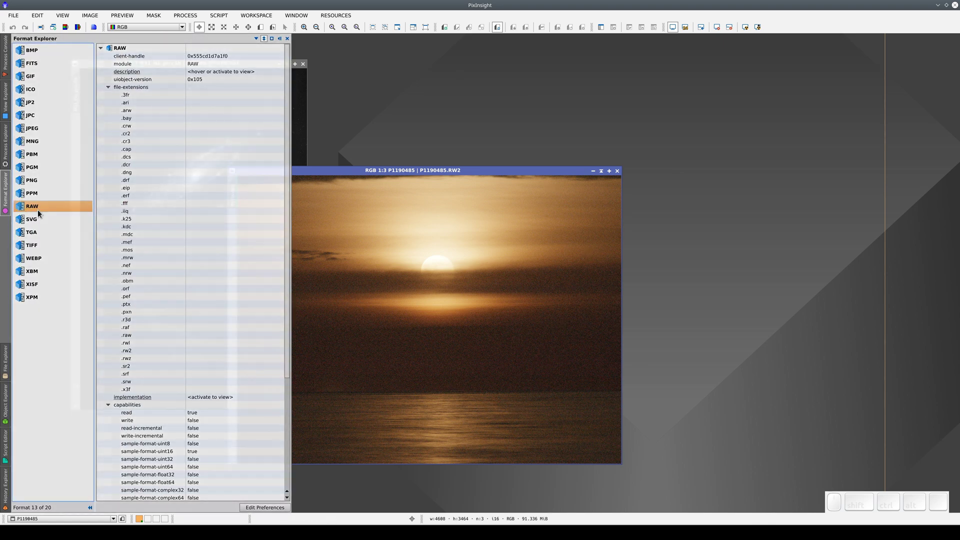
# Apply pure raw decoding in RAW preferences and auto-stretch the reopened grayscale mosaic image
pyautogui.click(42, 214)
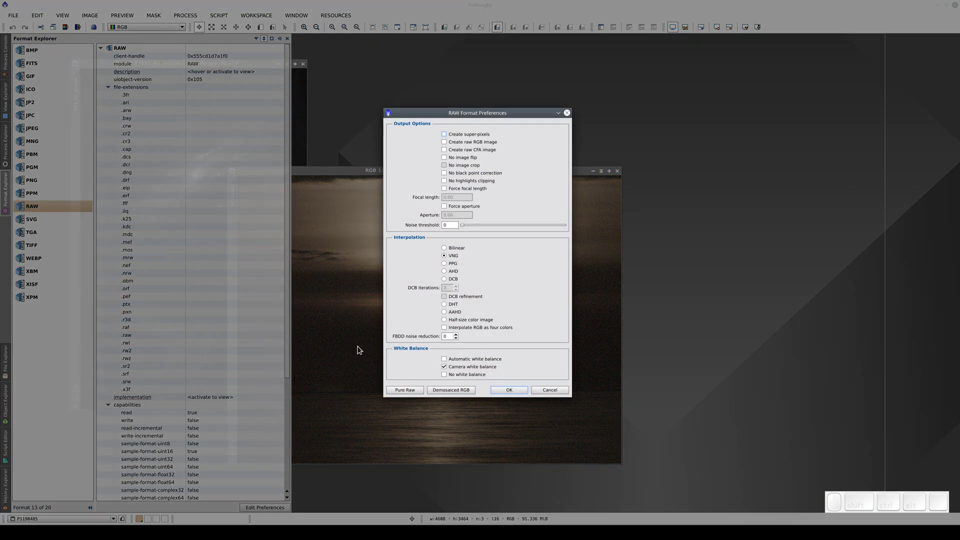
pyautogui.click(407, 392)
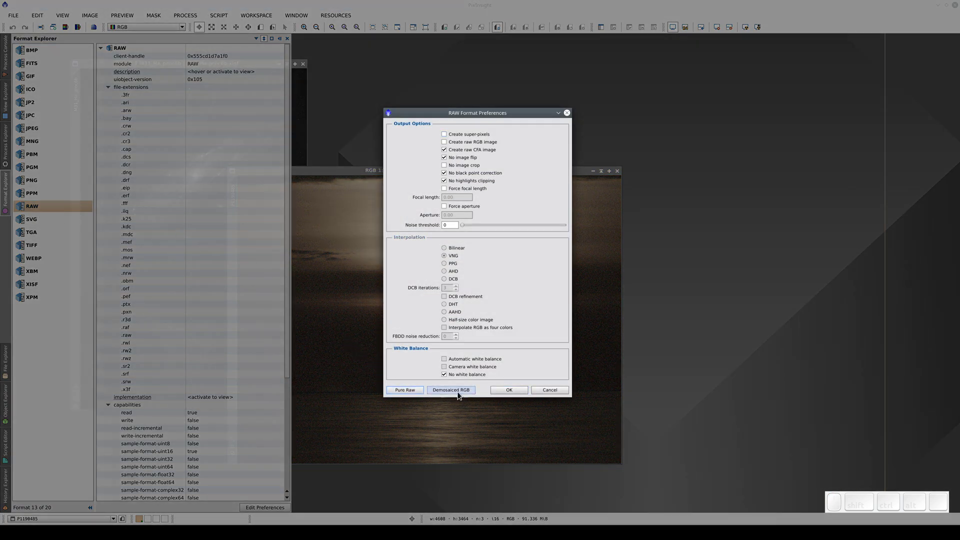
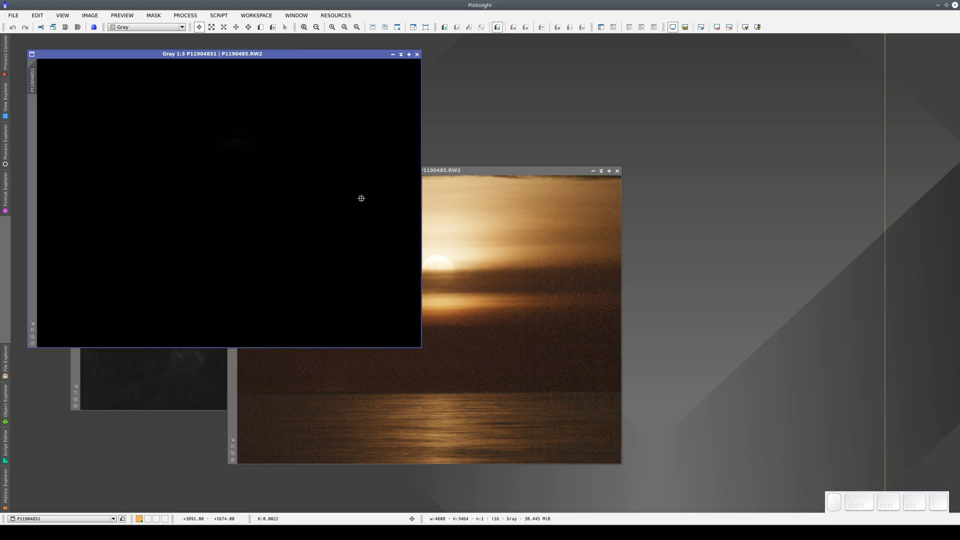
pyautogui.press('ctrl+a')
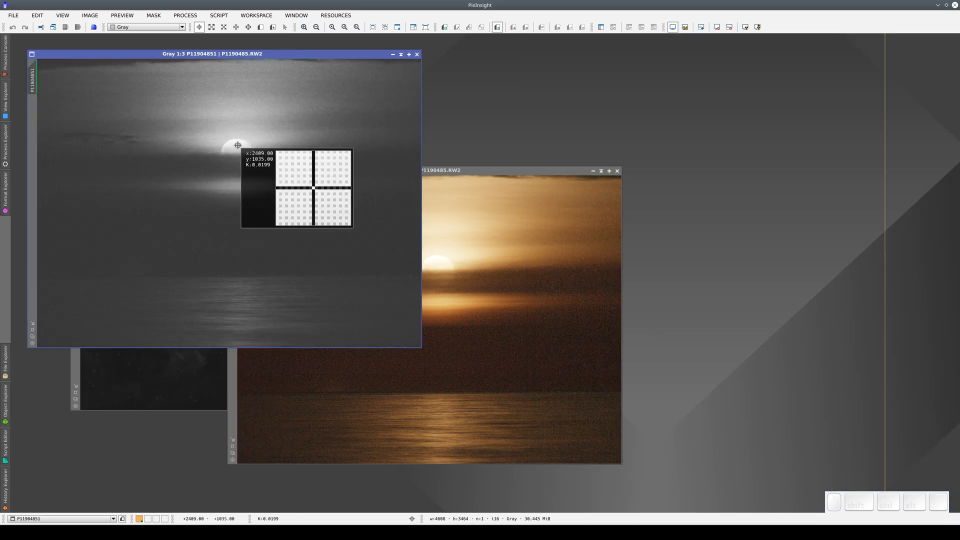
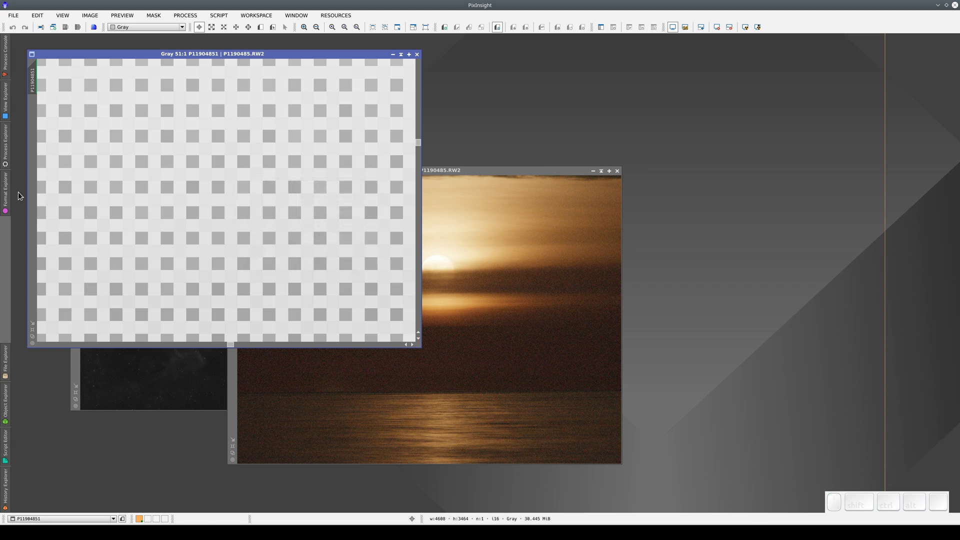
# Set RAW files to open as undemosaiced raw RGB, then as half-size super-pixel images
pyautogui.click(35, 205)
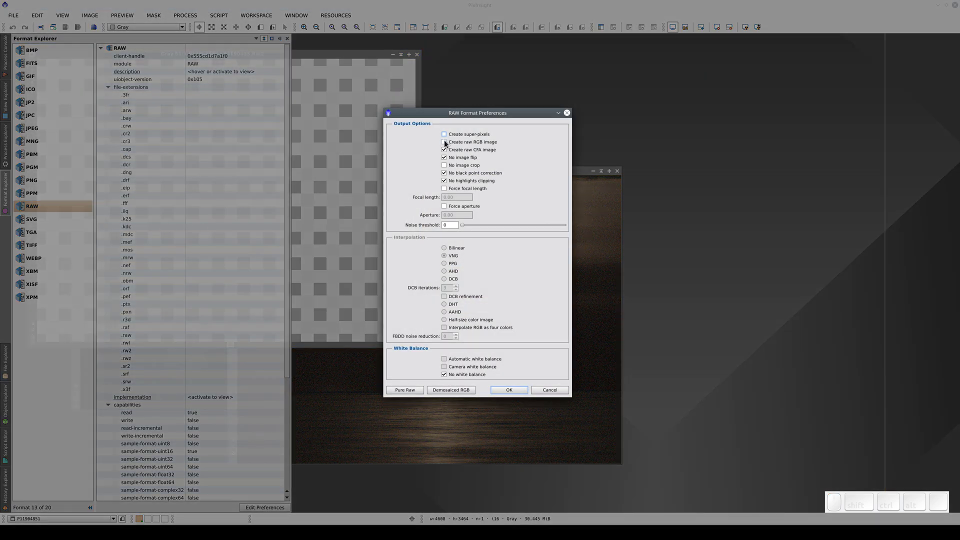
pyautogui.click(447, 146)
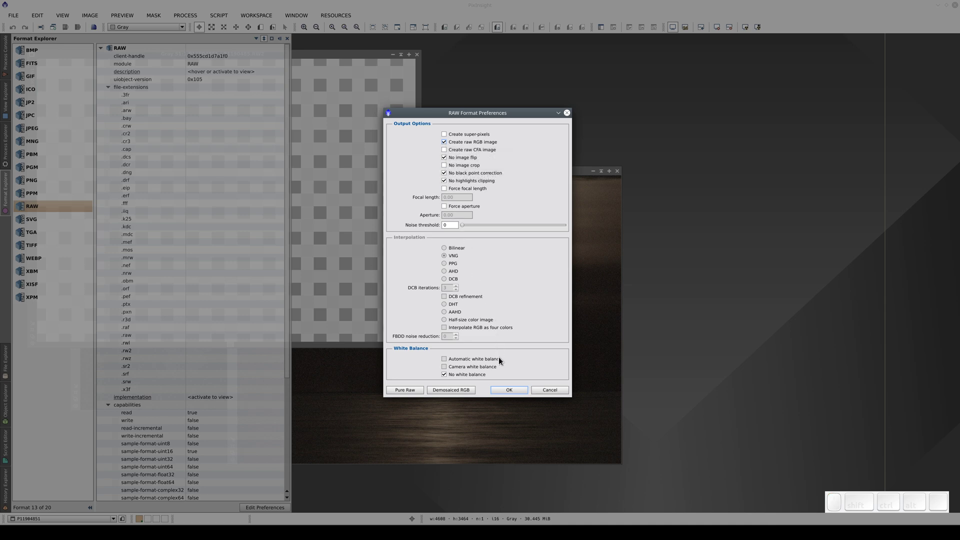
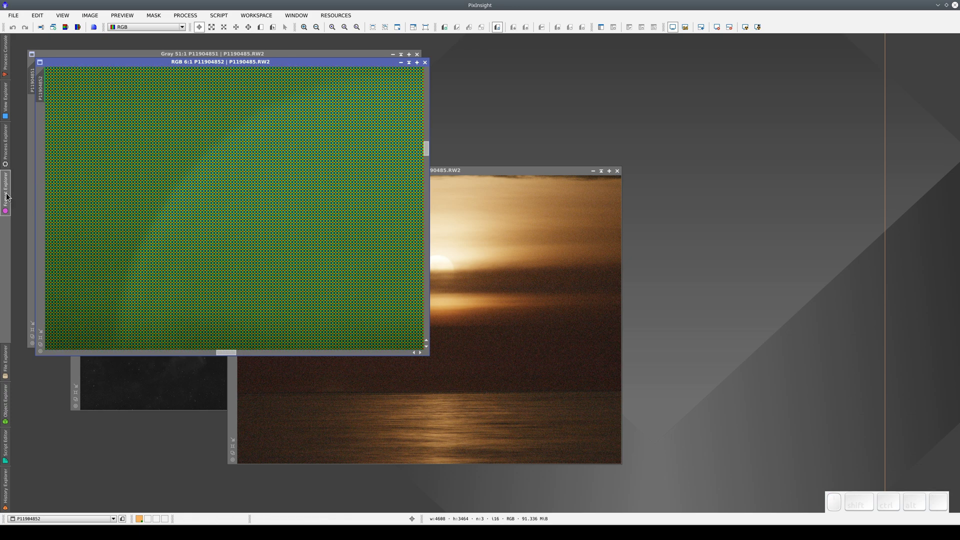
pyautogui.click(29, 205)
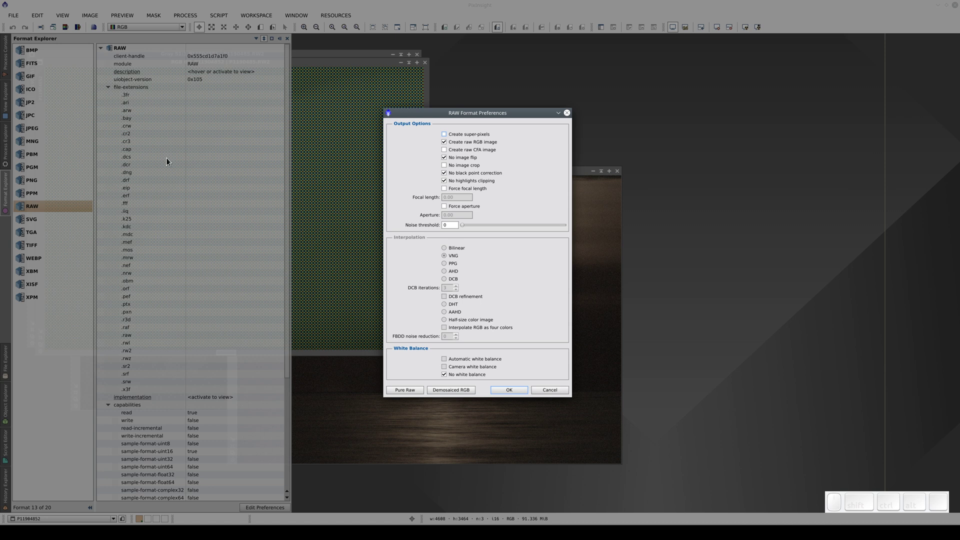
pyautogui.click(449, 139)
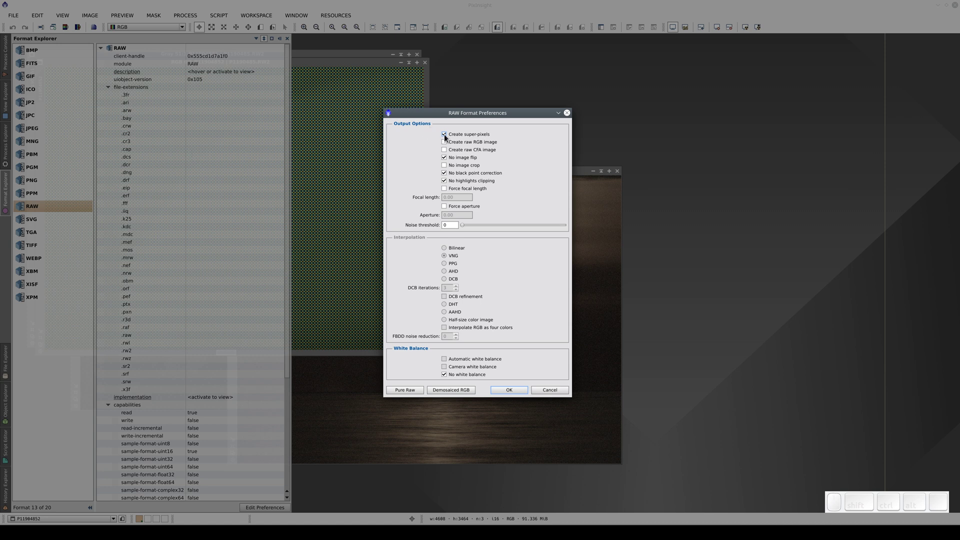
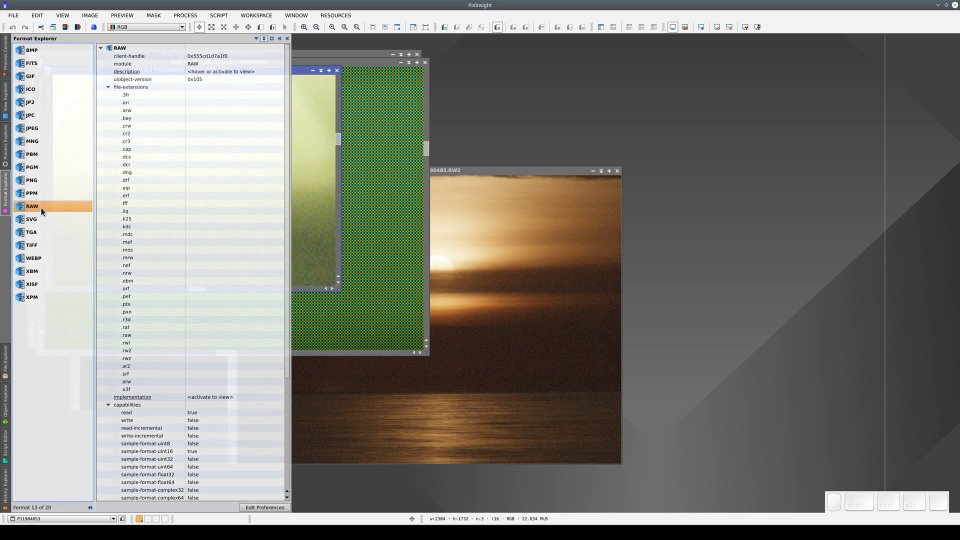
# Choose the demosaiced RGB preset (VNG, camera white balance) in RAW Format Preferences
pyautogui.click(44, 212)
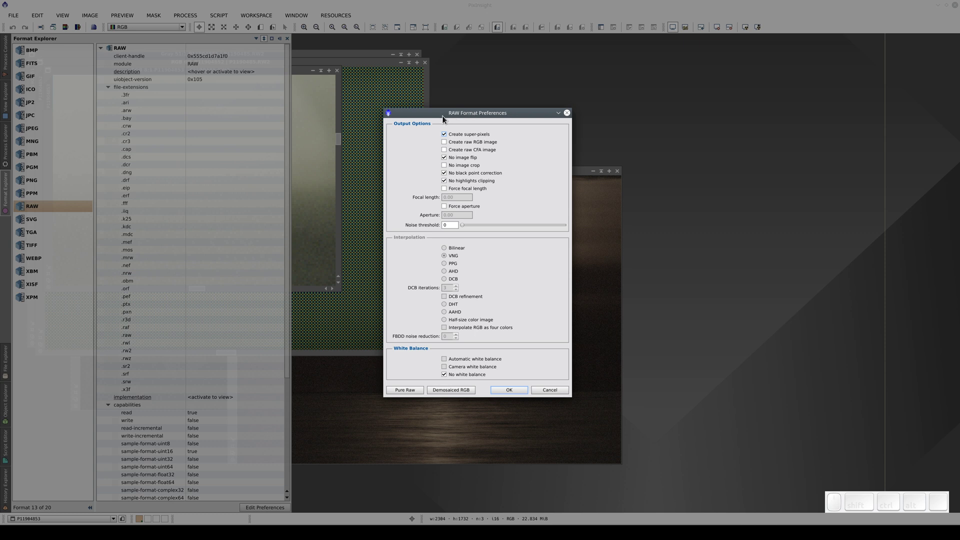
pyautogui.moveTo(446, 118); pyautogui.dragTo(417, 139)
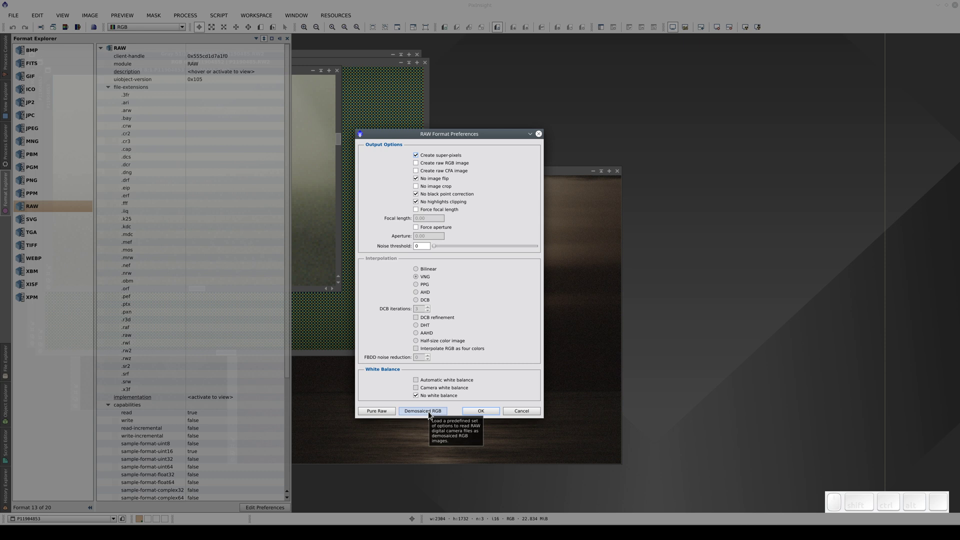
pyautogui.click(431, 414)
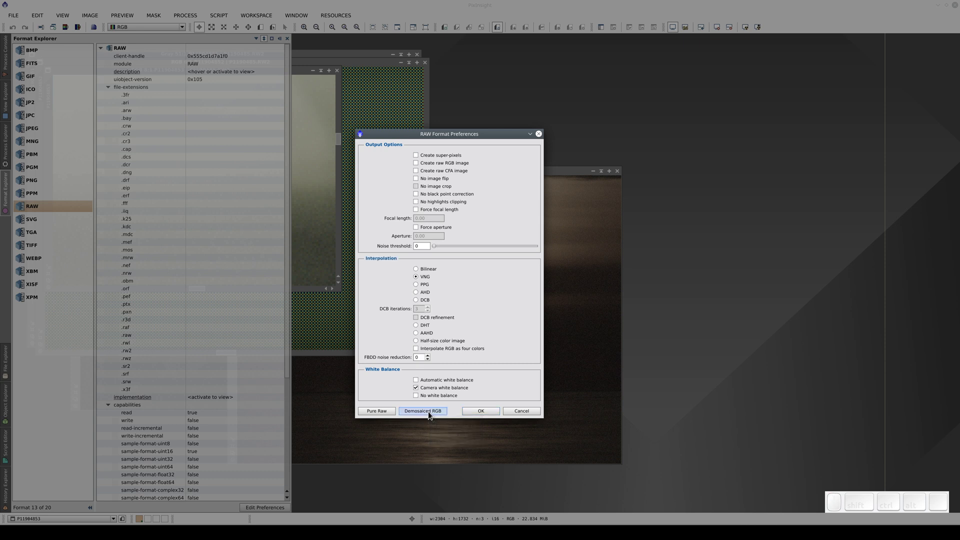
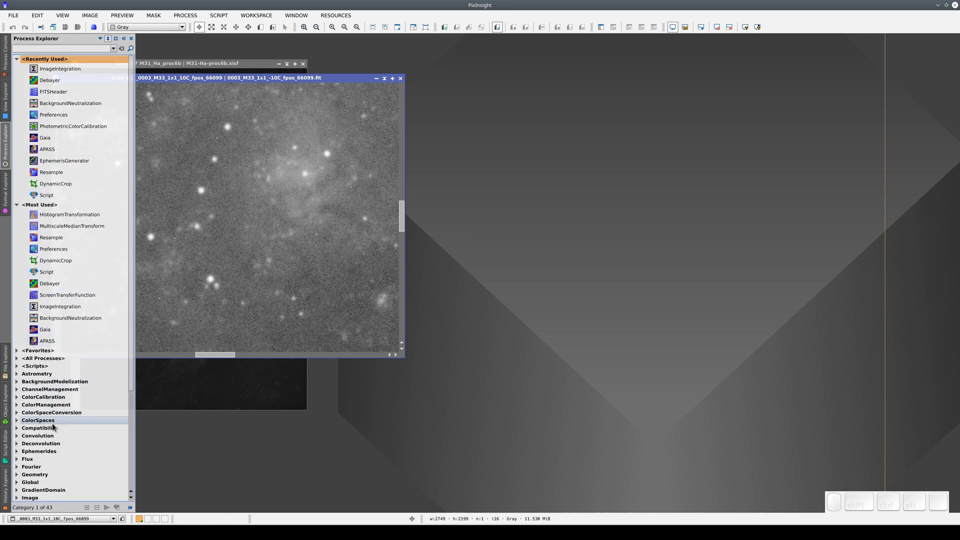
# Debayer the M33 frame with the GRBG Bayer pattern and VNG into a colour image
pyautogui.click(56, 426)
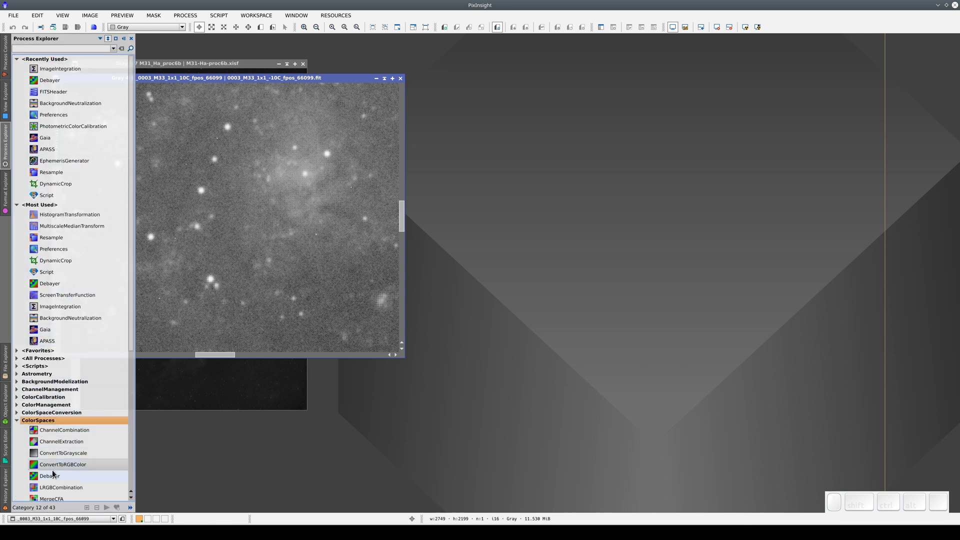
pyautogui.click(57, 478)
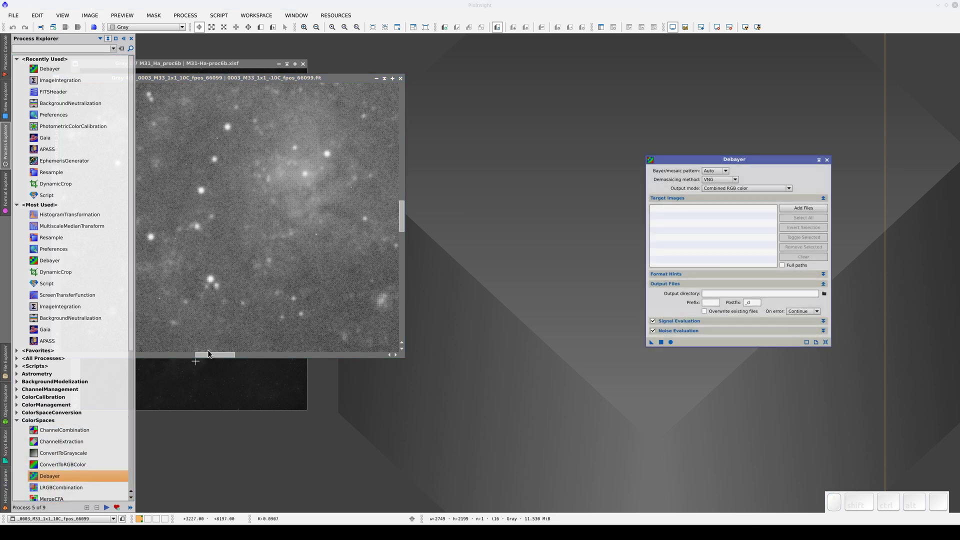
pyautogui.click(722, 174)
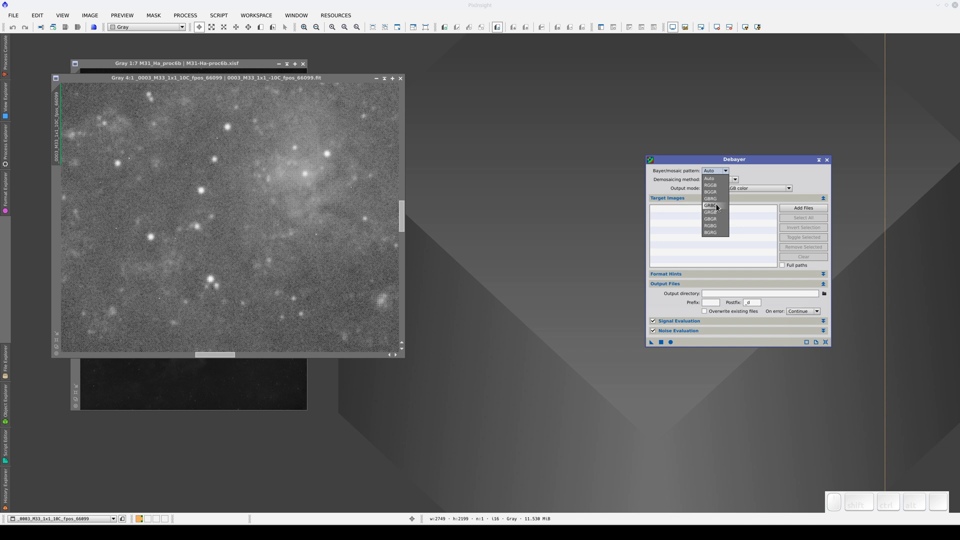
pyautogui.click(720, 209)
pyautogui.click(664, 345)
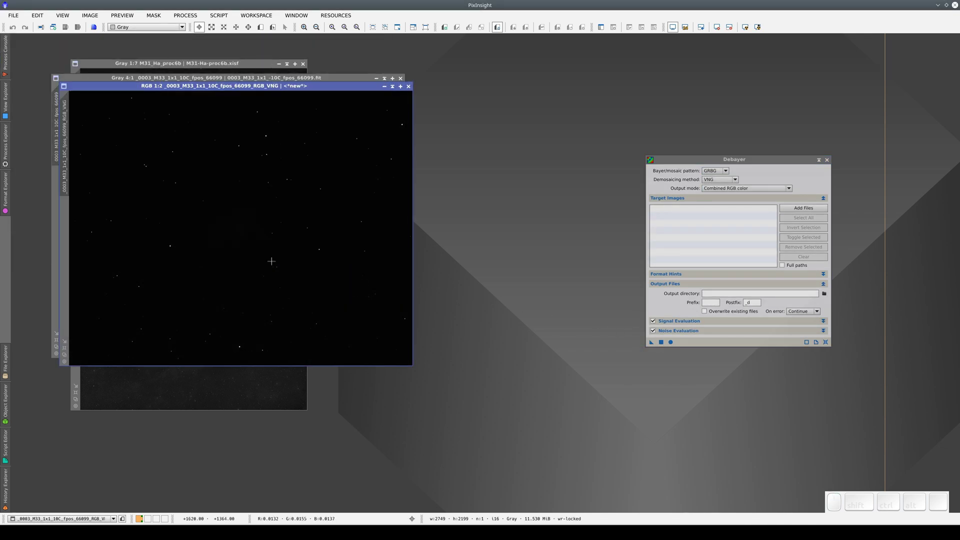
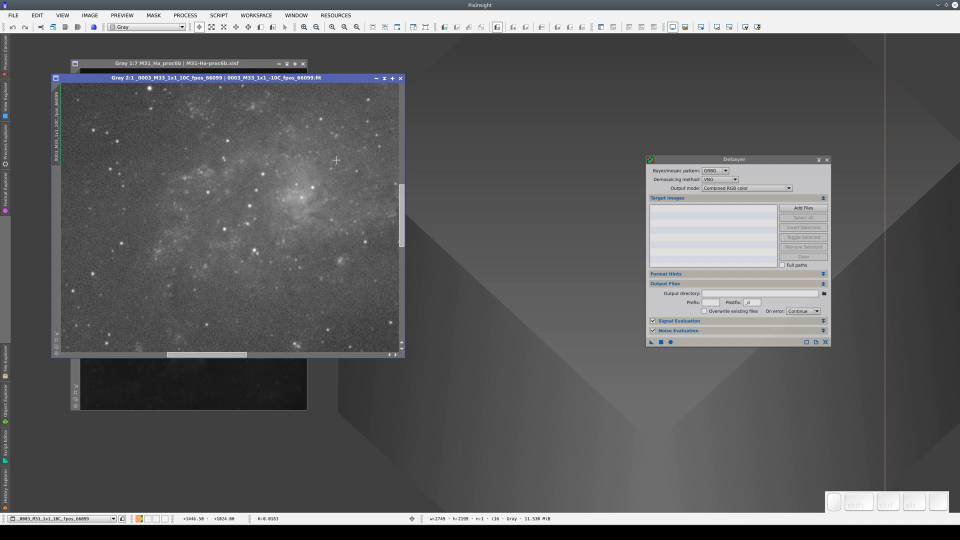
# Bring up the XISF format preferences from Format Explorer and turn on data block compression
pyautogui.click(405, 80)
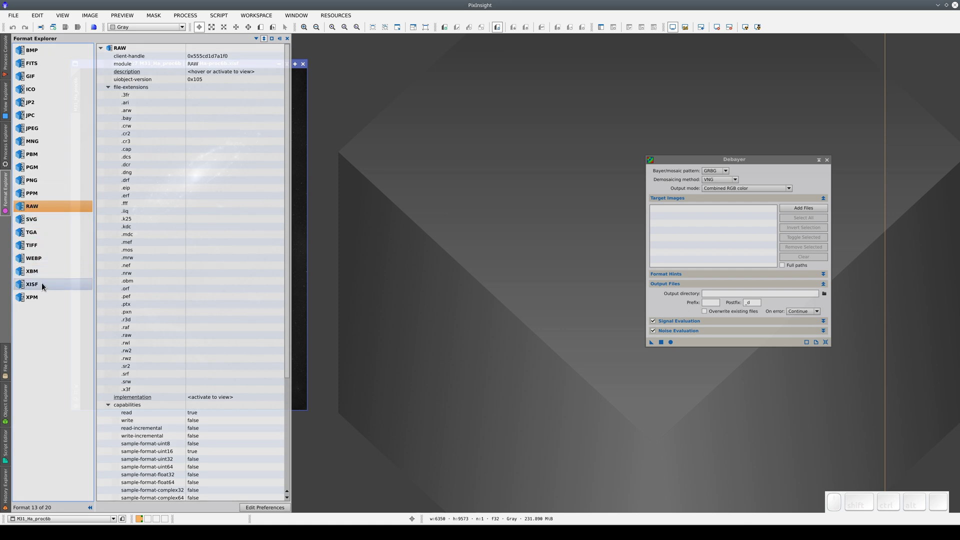
pyautogui.click(45, 287)
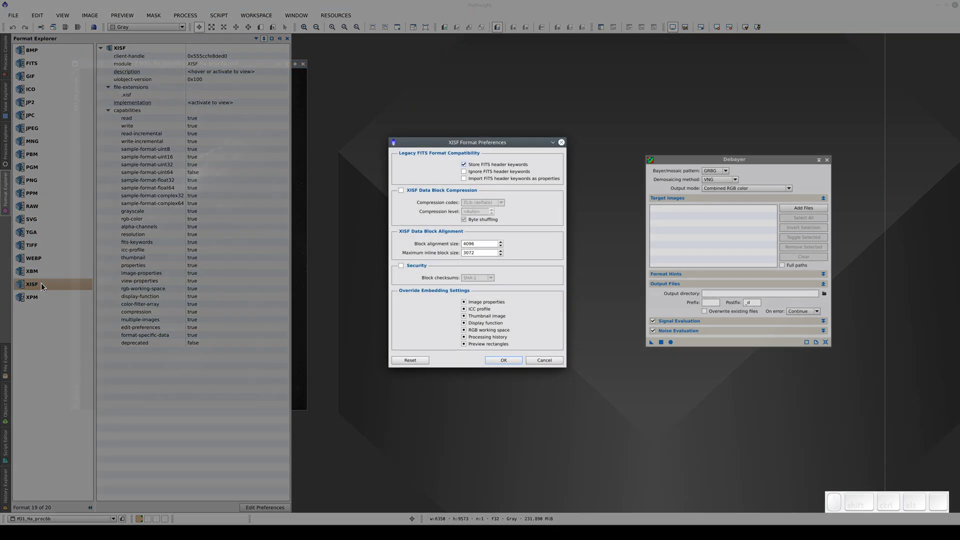
pyautogui.click(432, 147)
pyautogui.scroll(3)
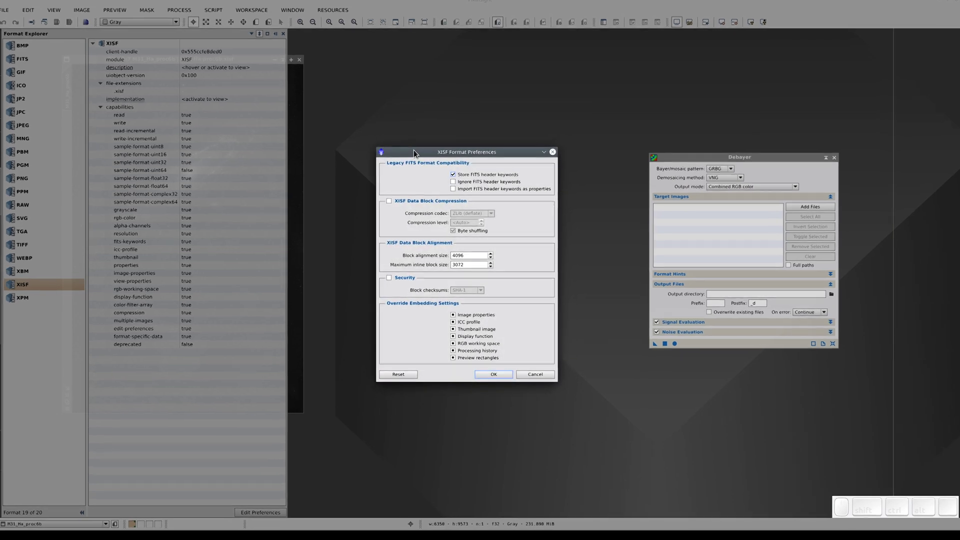
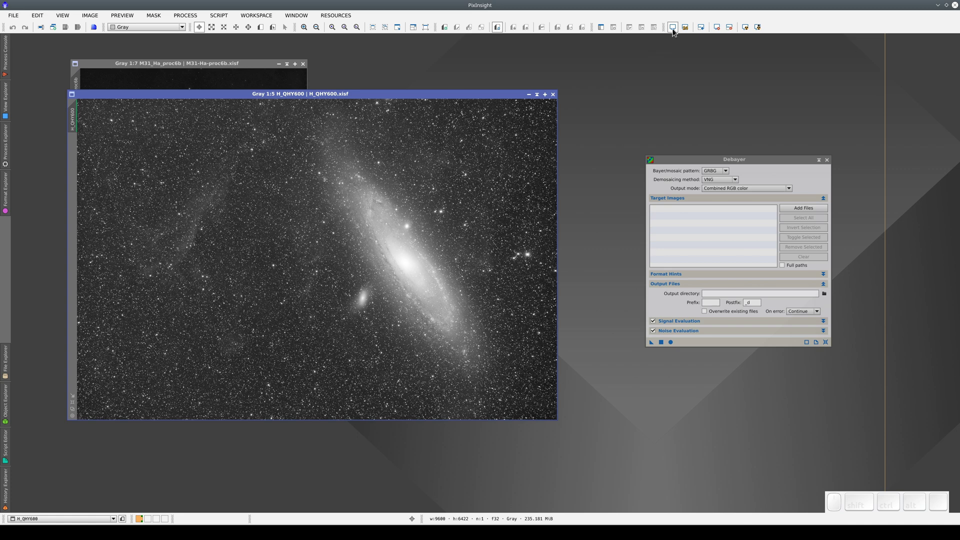
# Toggle the H_QHY600 image's screen transfer function off and back on, then return to the format list
pyautogui.click(676, 30)
pyautogui.click(676, 30)
pyautogui.click(676, 30)
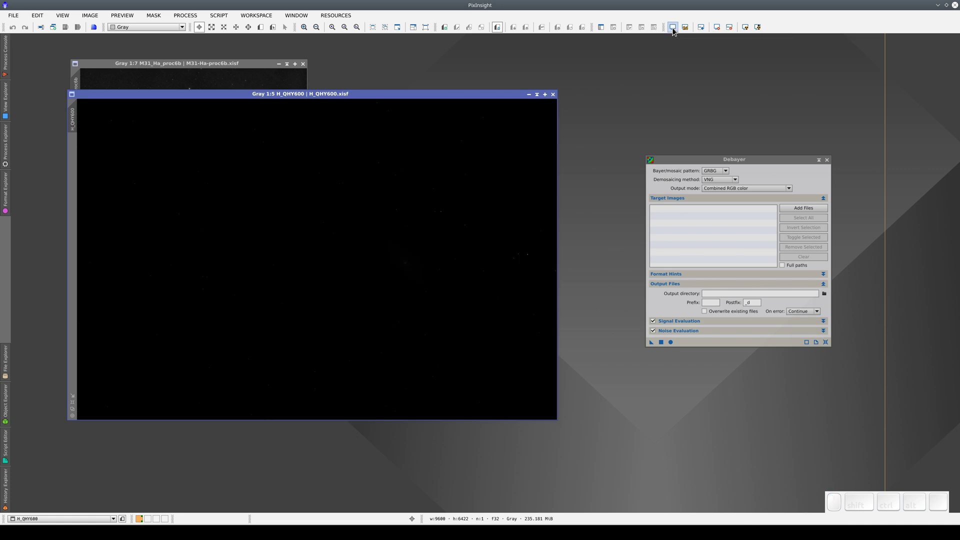
pyautogui.click(676, 30)
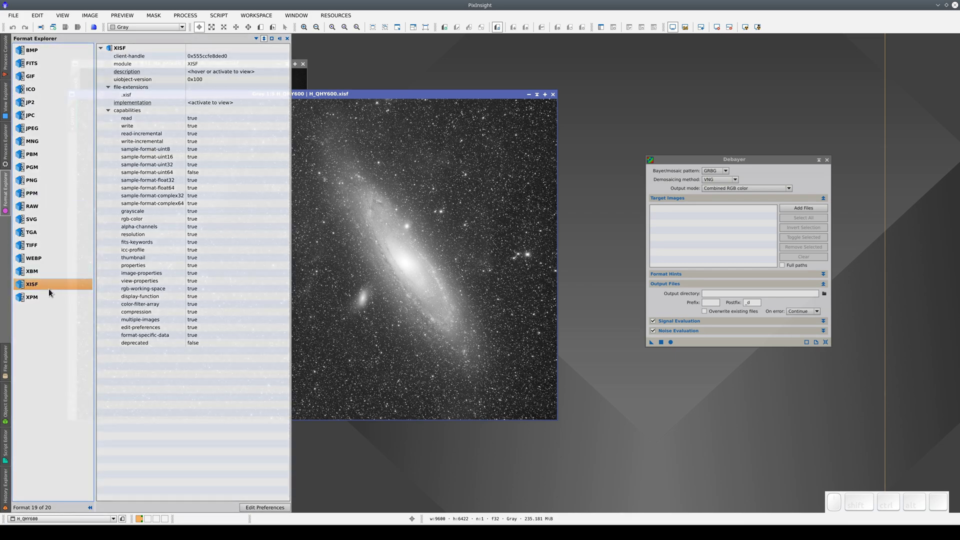
# Enable XISF data block compression and show the available codecs (ZLib deflate)
pyautogui.click(51, 286)
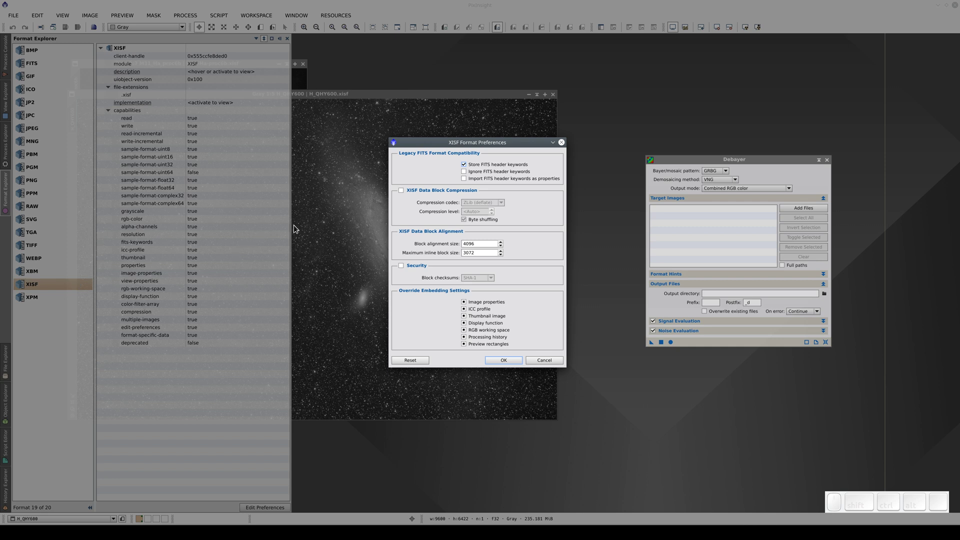
pyautogui.click(403, 194)
pyautogui.click(480, 205)
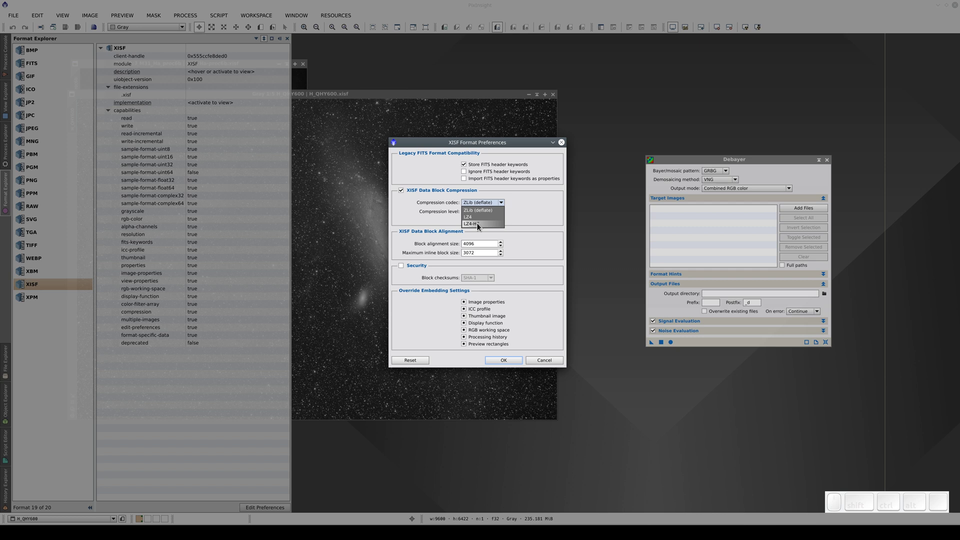
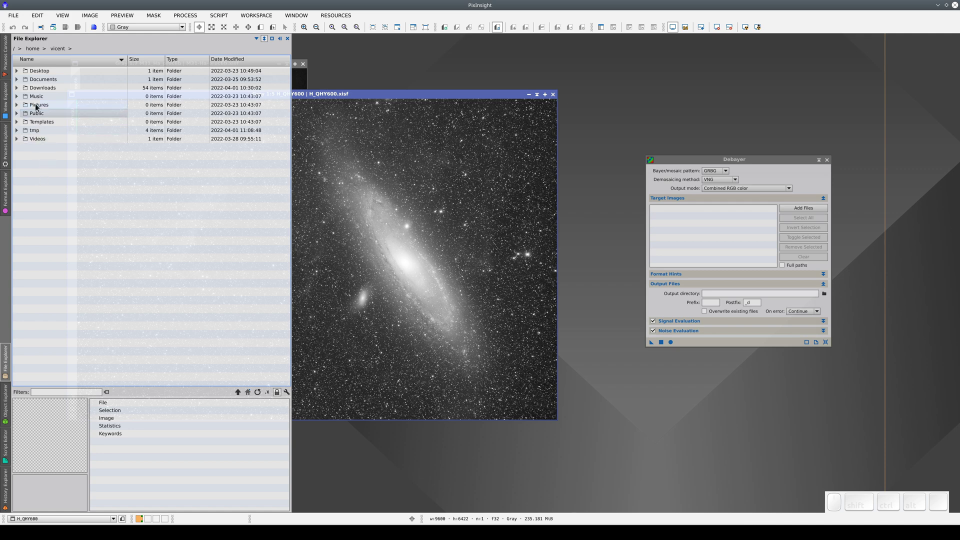
# Browse from the filesystem root into the M43 folder inside tmp
pyautogui.click(24, 53)
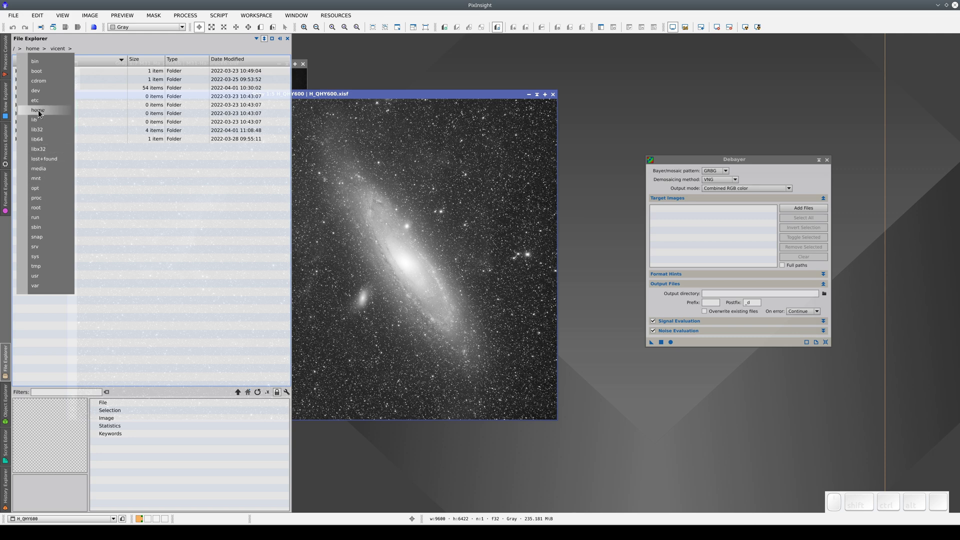
pyautogui.click(113, 176)
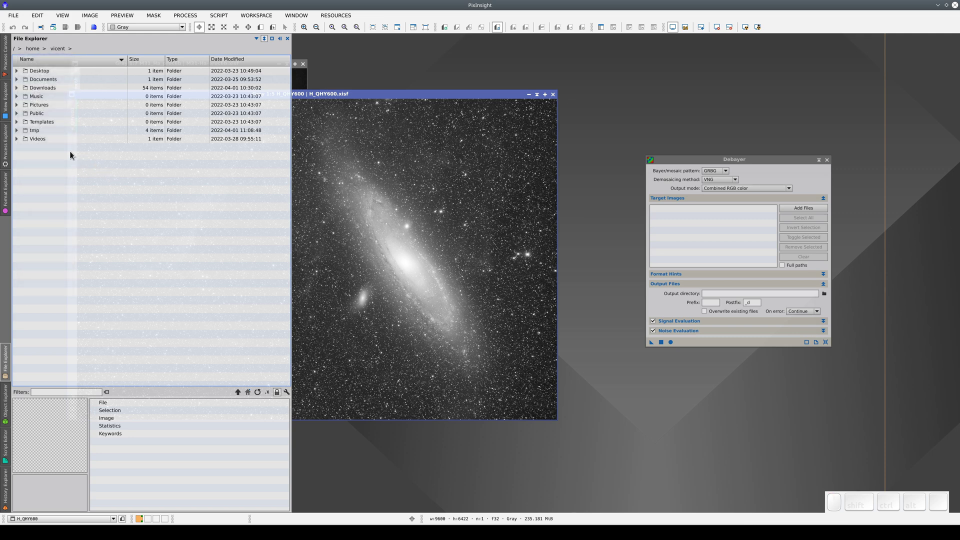
pyautogui.click(38, 135)
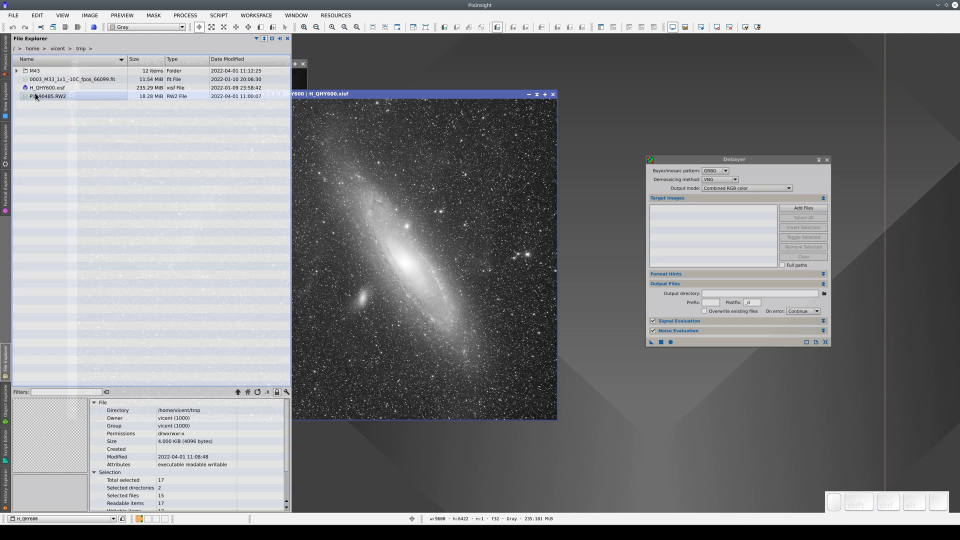
pyautogui.click(37, 76)
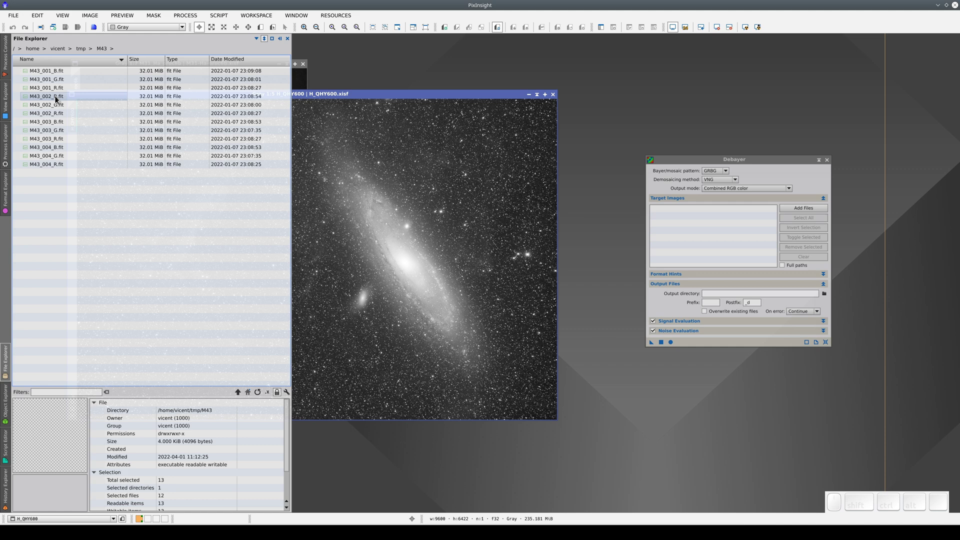
# Preview and open the M43_001_B frame, then close it and return to the M43 folder
pyautogui.click(55, 76)
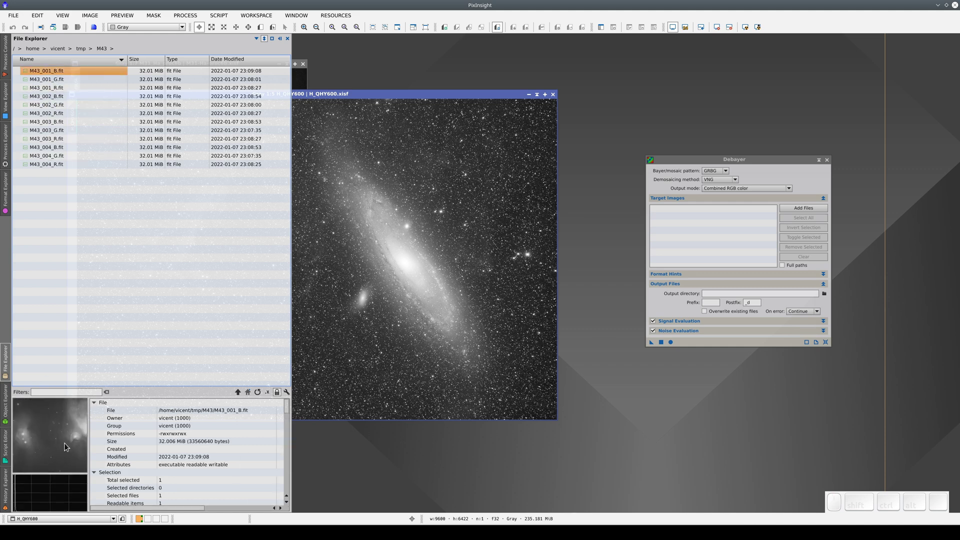
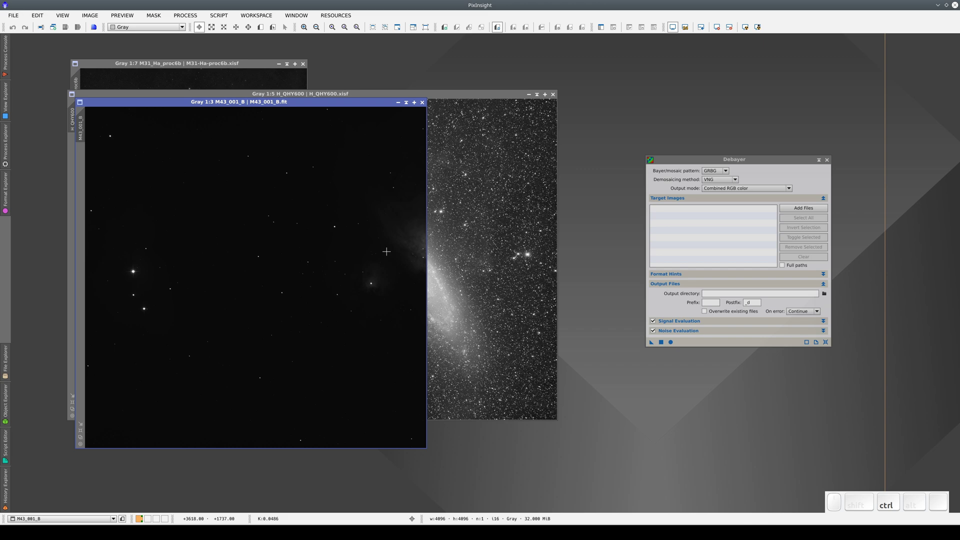
pyautogui.press('ctrl+a')
pyautogui.click(423, 106)
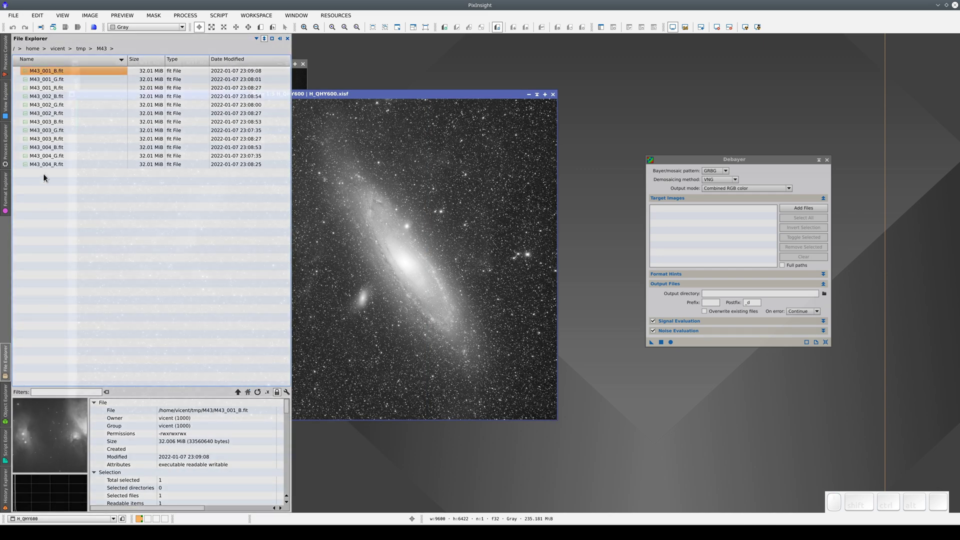
pyautogui.click(55, 73)
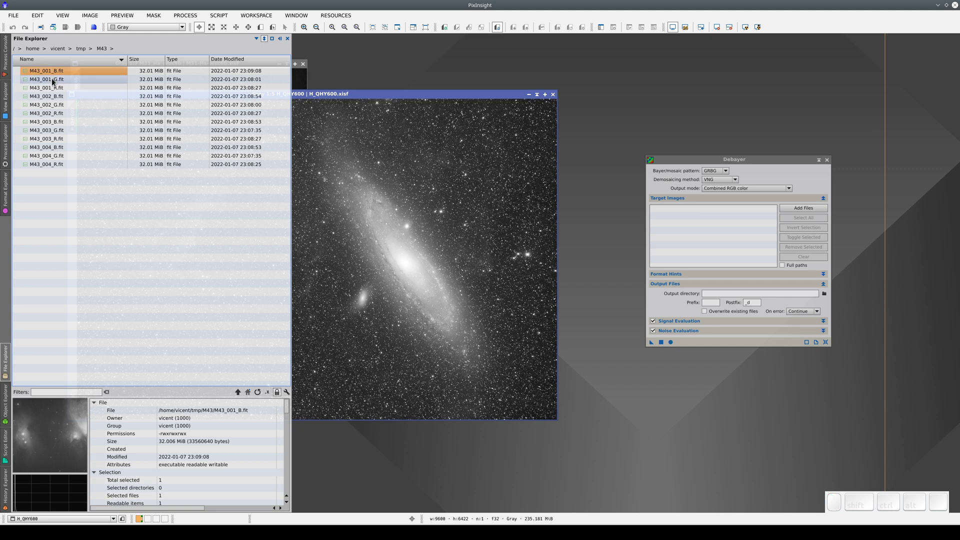
# Preview the M43_001_G, 001_R, 002_B, 002_G, 002_R and 003_B frames in turn
pyautogui.click(56, 83)
pyautogui.click(55, 94)
pyautogui.click(52, 100)
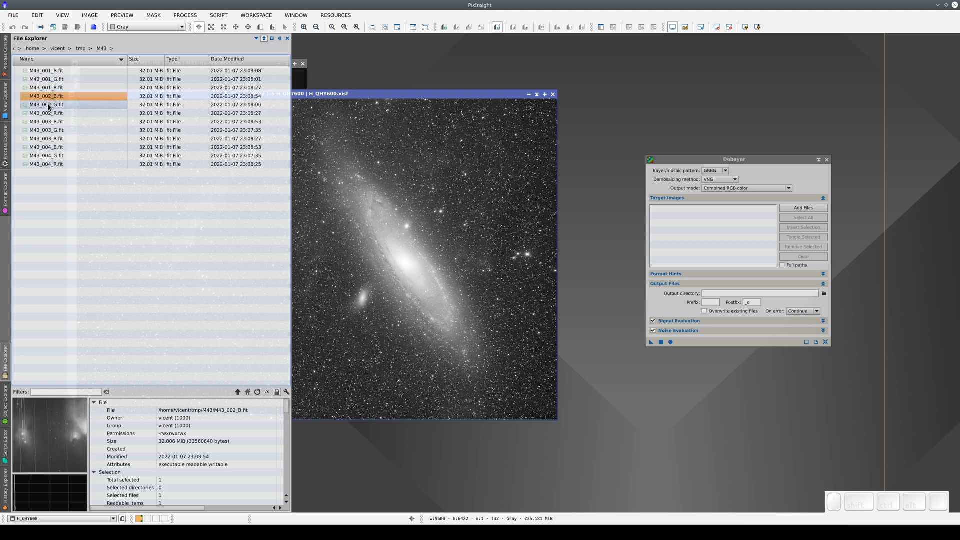
pyautogui.click(52, 108)
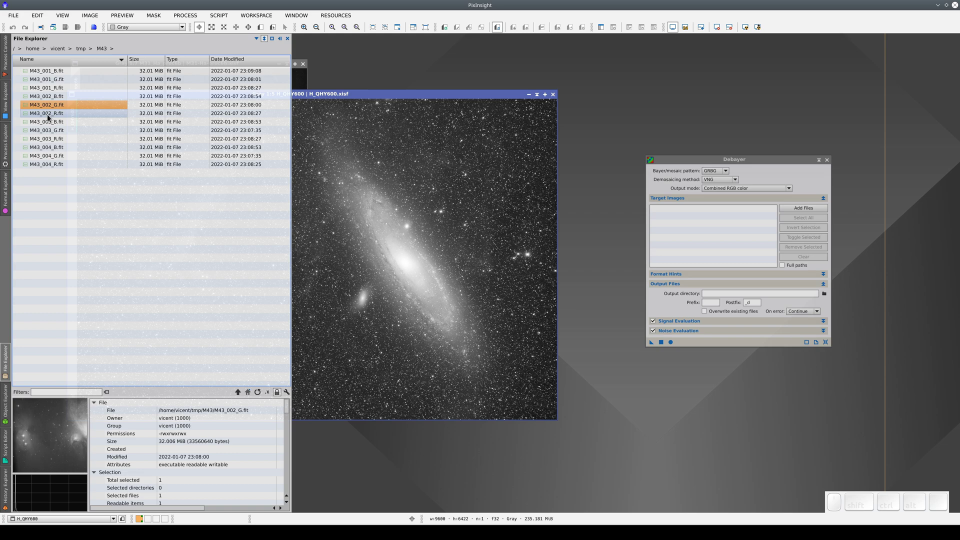
pyautogui.click(51, 118)
pyautogui.click(51, 129)
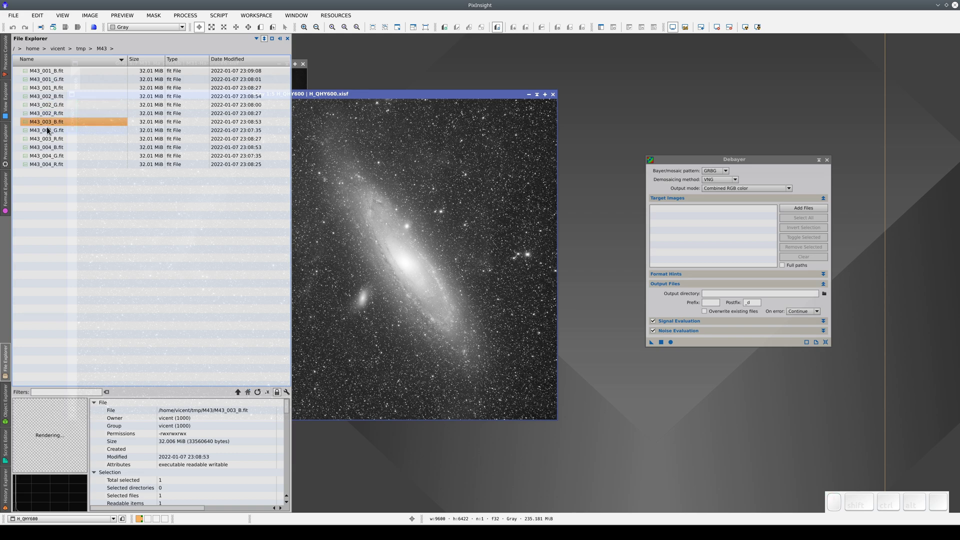
# Launch the ImageIntegration process from the Process Explorer
pyautogui.scroll(-3)
pyautogui.scroll(3)
pyautogui.scroll(-3)
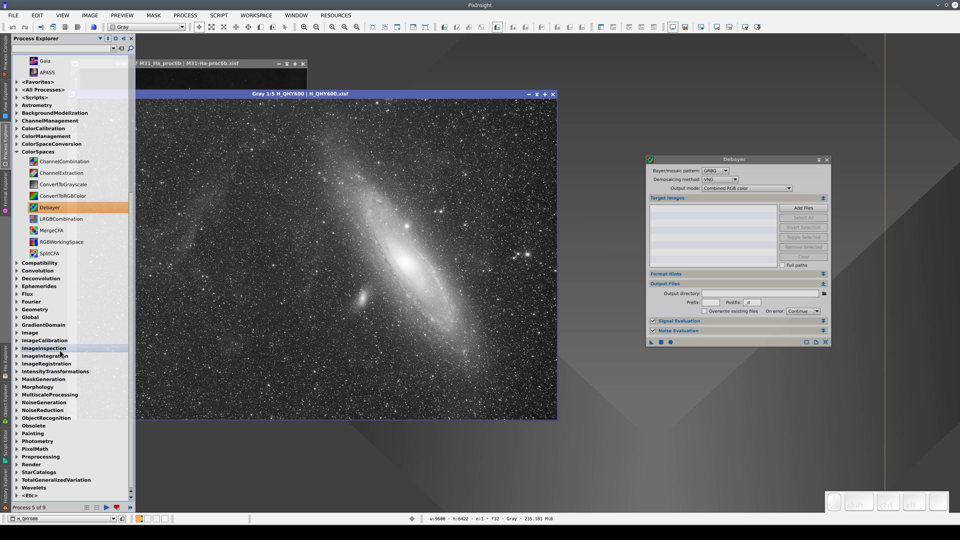
pyautogui.click(63, 359)
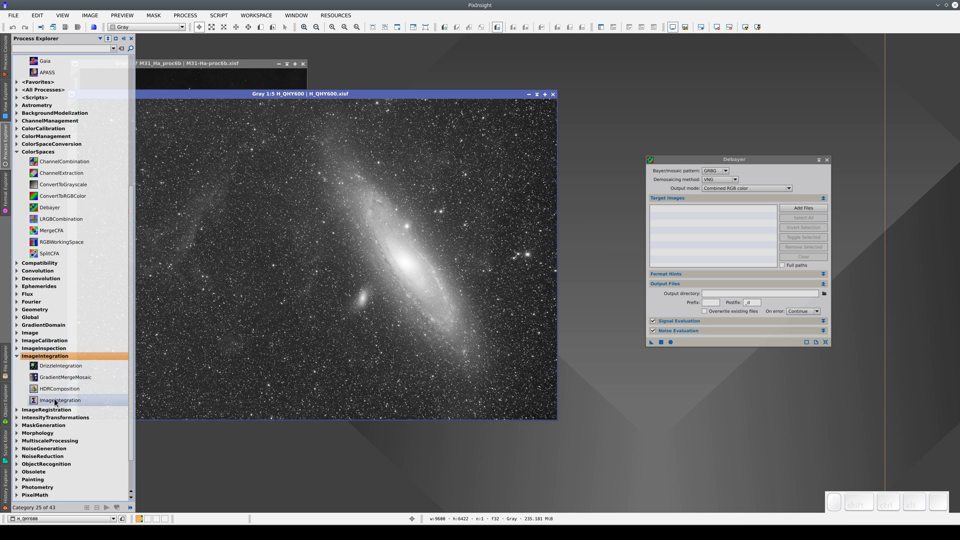
pyautogui.click(58, 403)
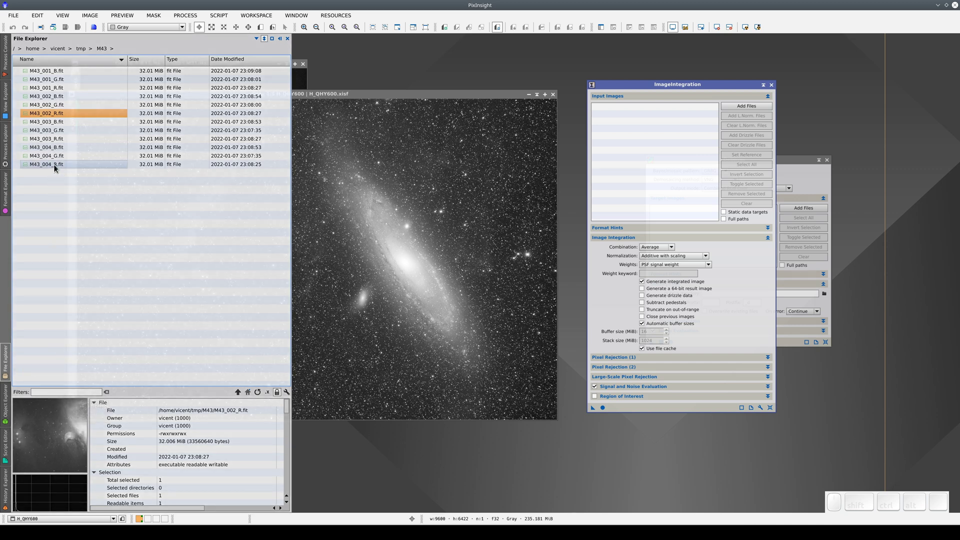
# Filter the M43 folder to its four R frames and drag them into ImageIntegration's Input Images
pyautogui.click(58, 168)
pyautogui.click(50, 144)
pyautogui.scroll(3)
pyautogui.scroll(3)
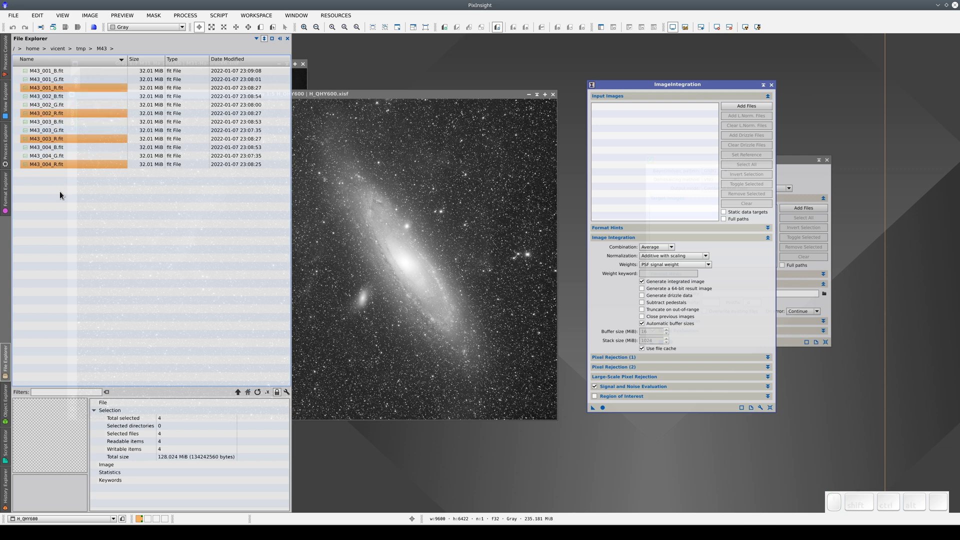
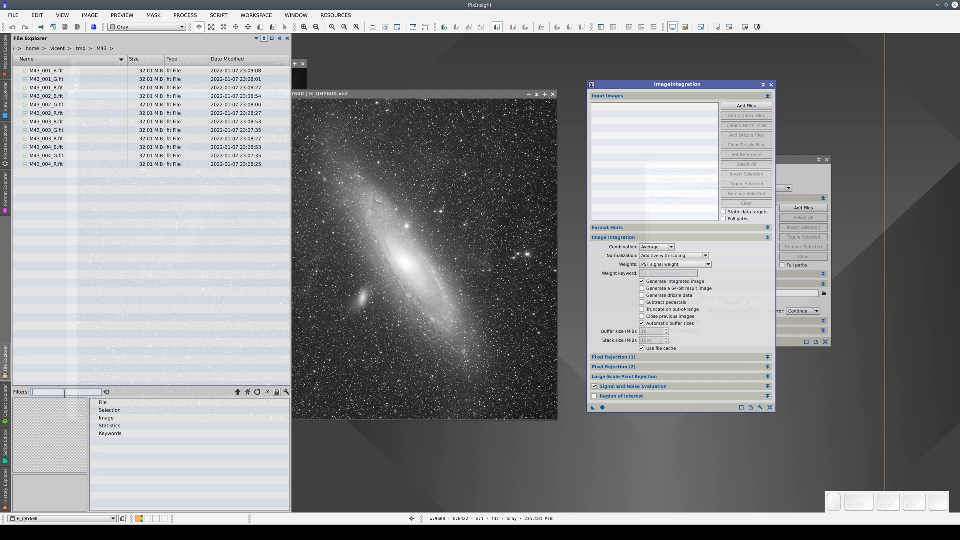
pyautogui.press('shift+r')
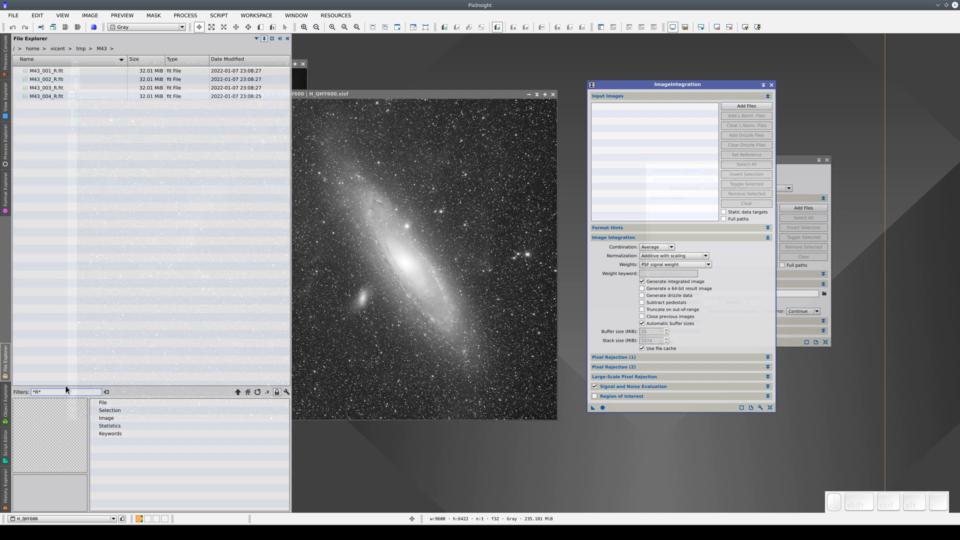
pyautogui.moveTo(64, 112); pyautogui.dragTo(44, 75)
pyautogui.moveTo(39, 74); pyautogui.dragTo(646, 141)
# Select M43_003_R in the input list and open it as an image for viewing
pyautogui.click(649, 145)
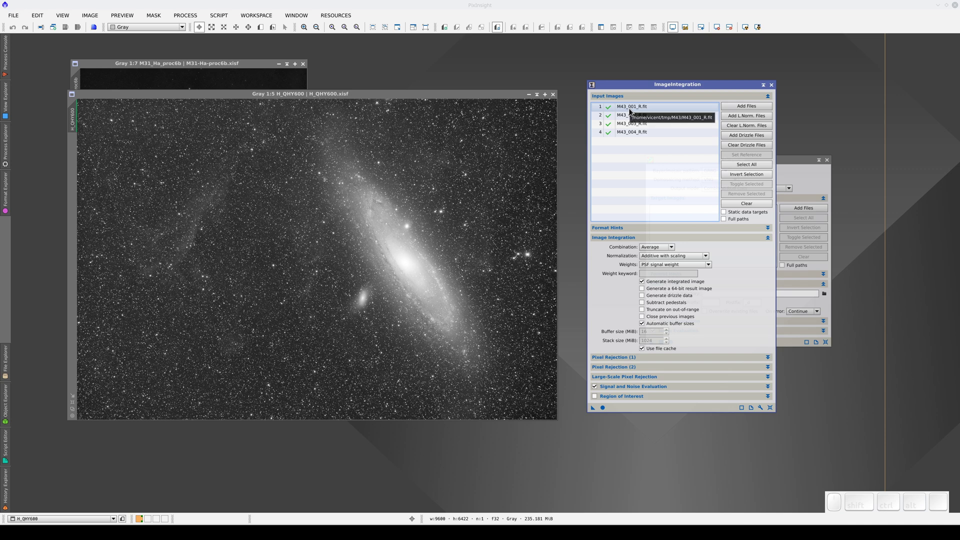
pyautogui.click(633, 112)
pyautogui.click(632, 117)
pyautogui.click(631, 127)
pyautogui.click(631, 127)
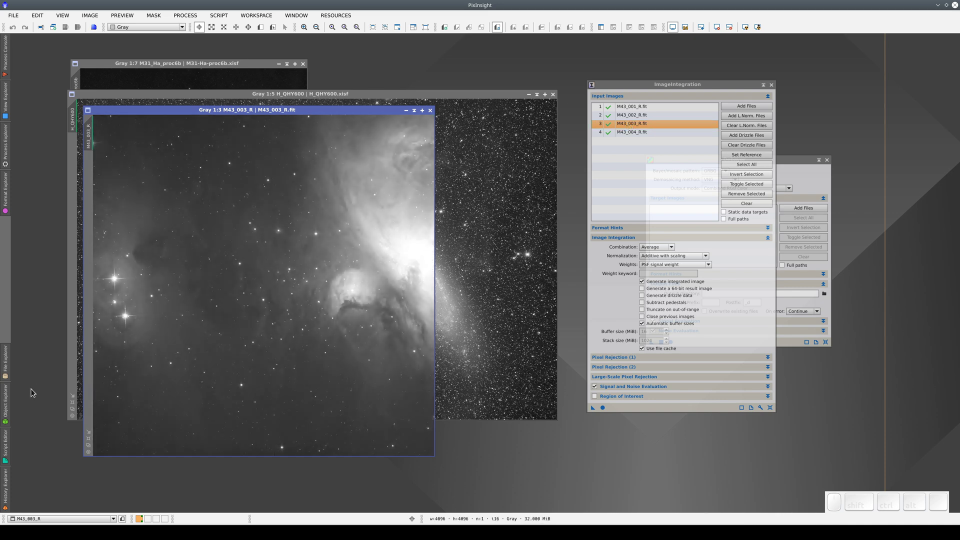